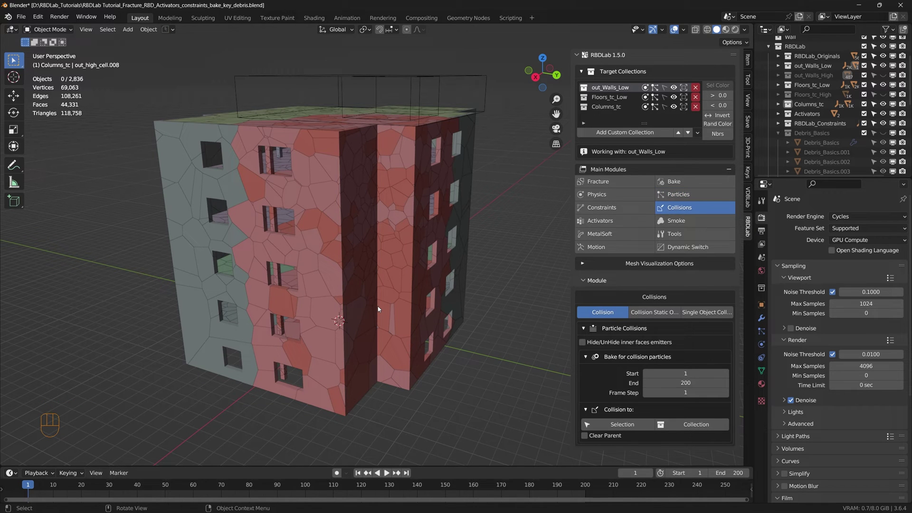
Play the walls collapse simulation partway, then rewind to the first frame
key(space)
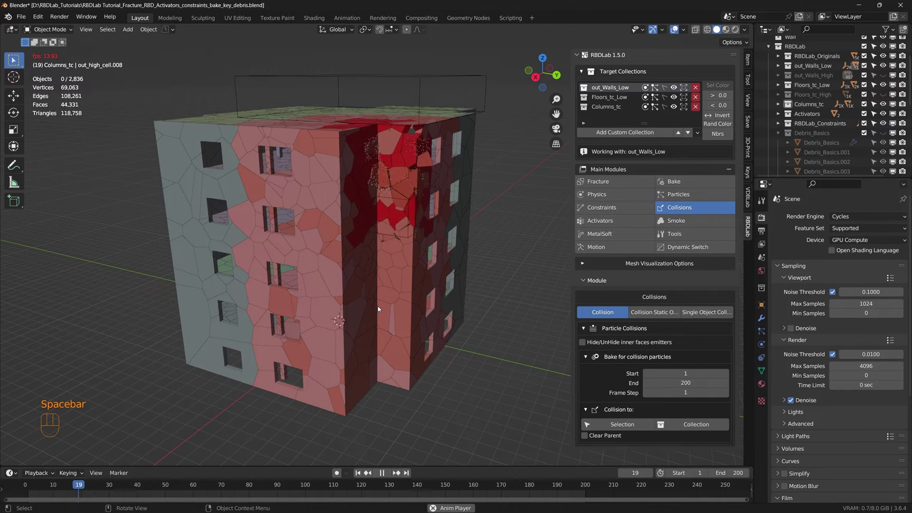
scroll(up, 3)
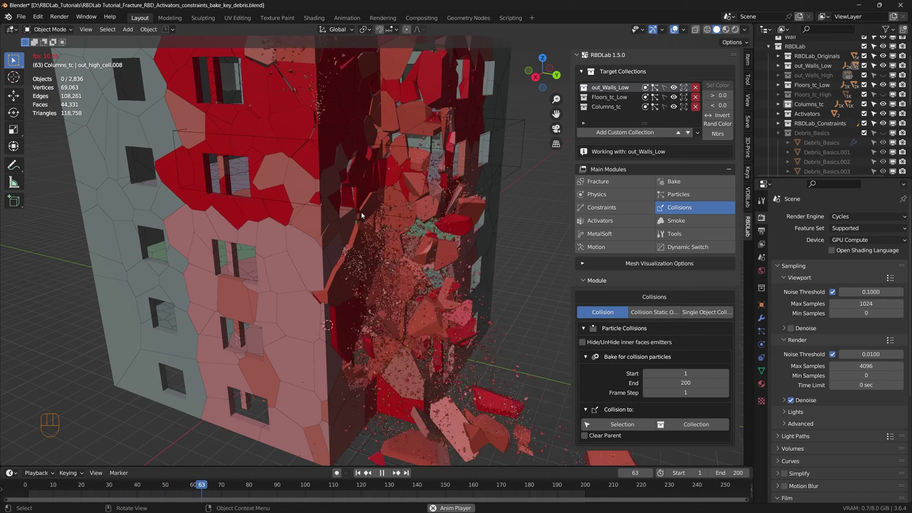
key(space)
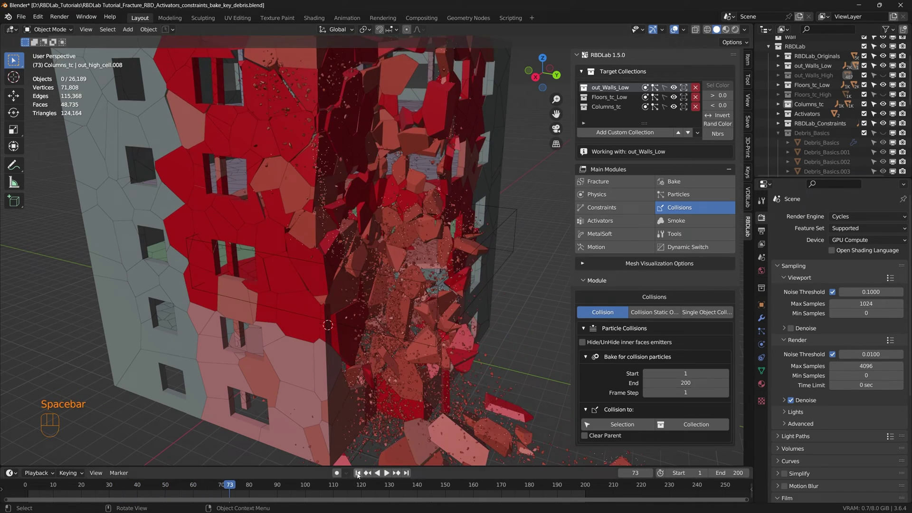
click(361, 476)
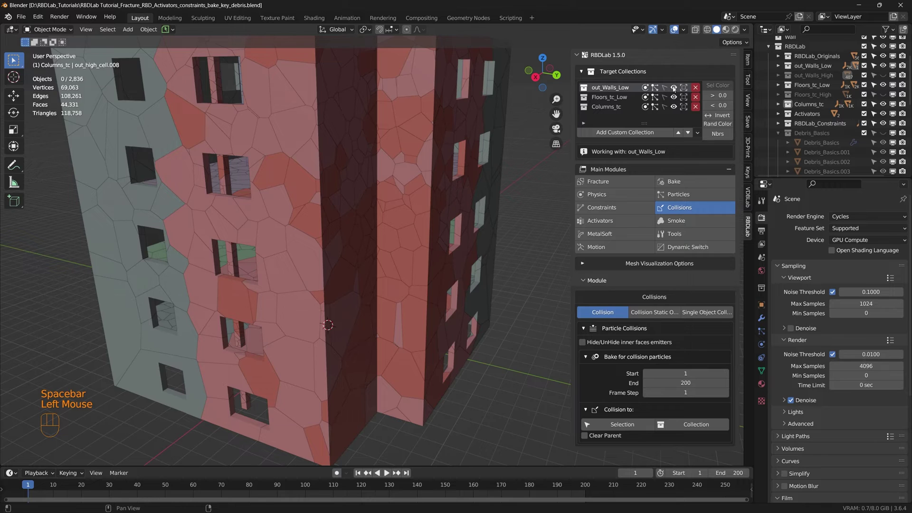
Hide the out_Walls_Low collection and play the floors and columns breaking into debris
click(676, 88)
middle_click(375, 218)
scroll(up, 3)
key(space)
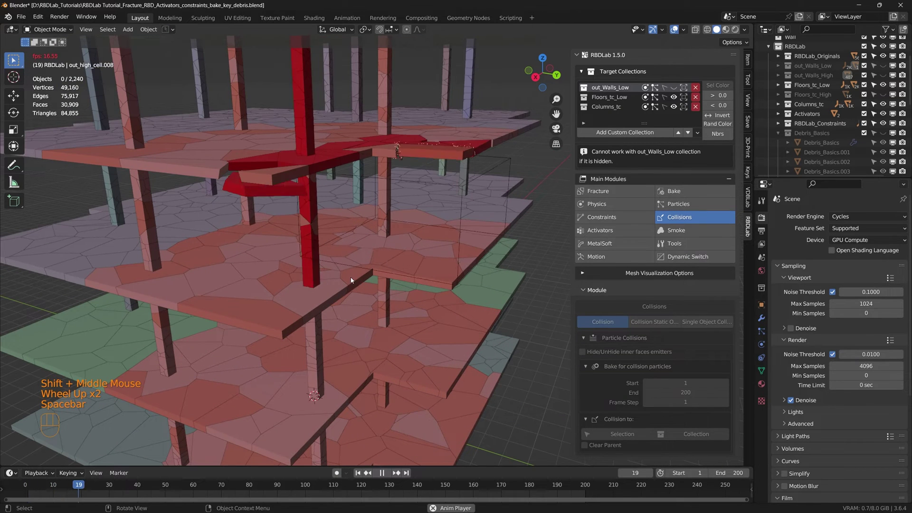
scroll(up, 3)
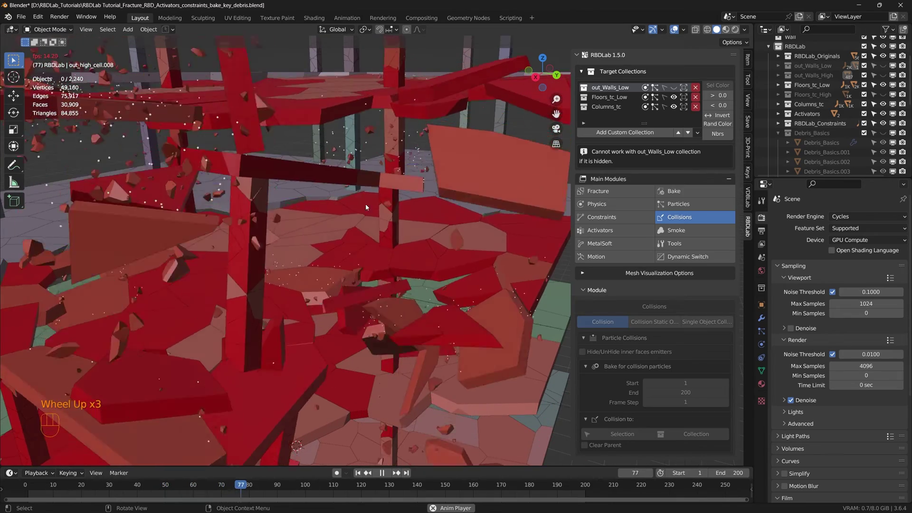
key(space)
key(space)
middle_click(354, 344)
scroll(down, 3)
drag(354, 345, 302, 335)
scroll(down, 3)
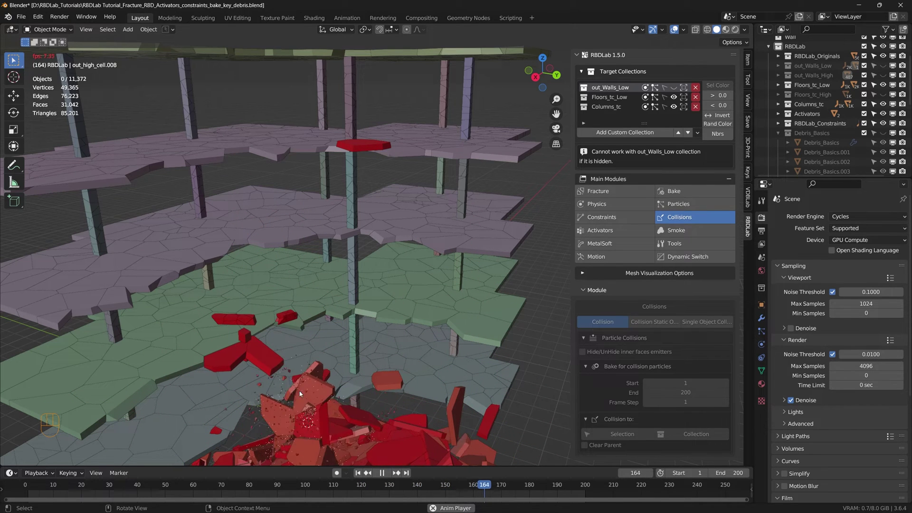
key(space)
Reframe the view around the resulting rubble pile at frame 174
middle_click(397, 400)
scroll(down, 3)
middle_click(396, 379)
middle_click(395, 375)
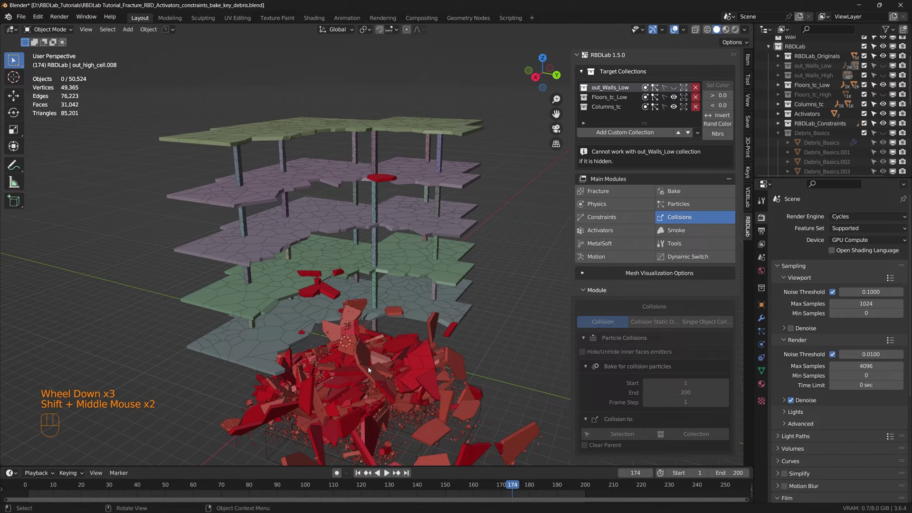
scroll(up, 3)
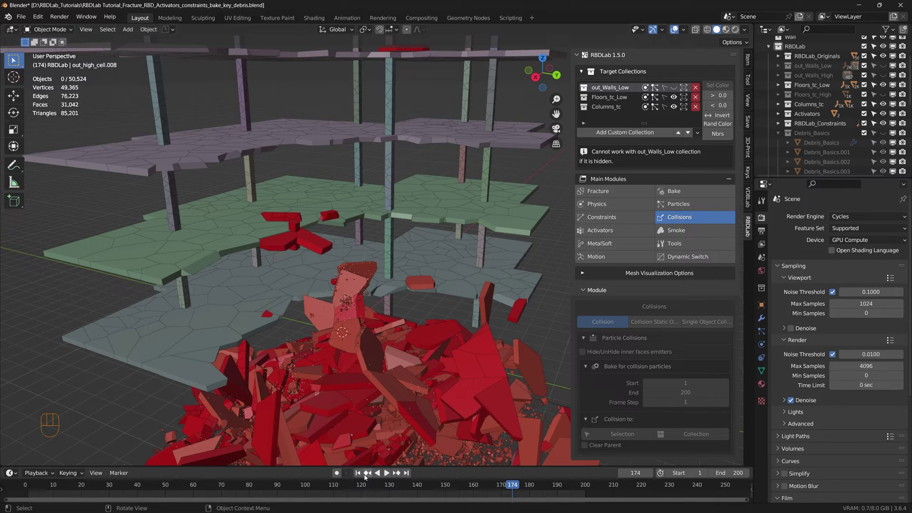
Rewind to frame 1 and review the walls' Particles settings with out_Walls_Low shown again
click(361, 479)
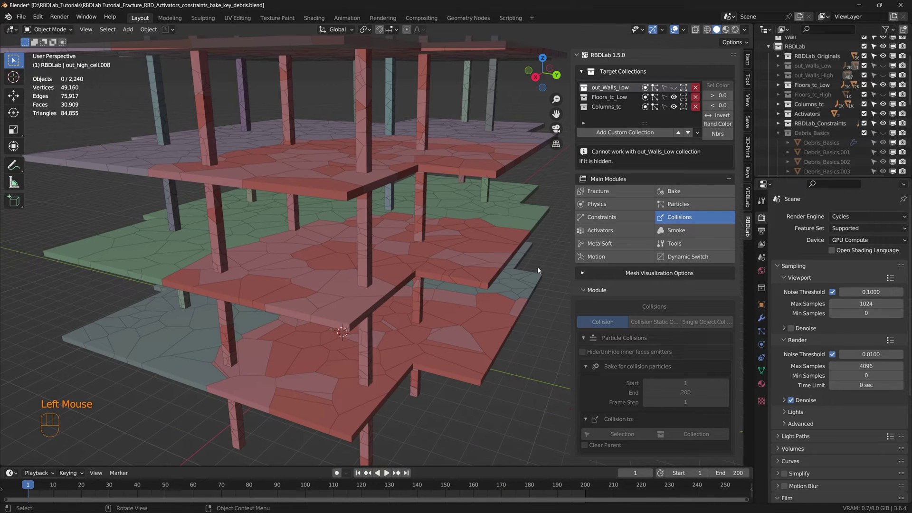
click(712, 210)
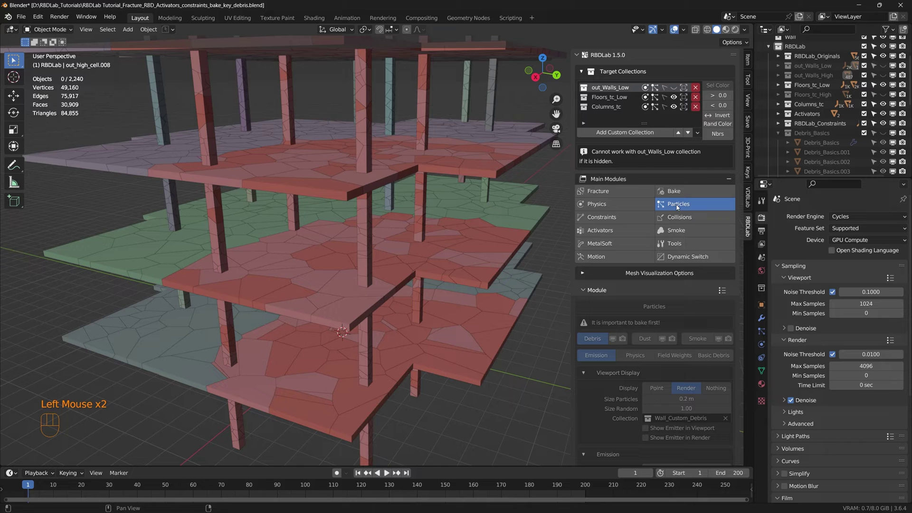
click(677, 90)
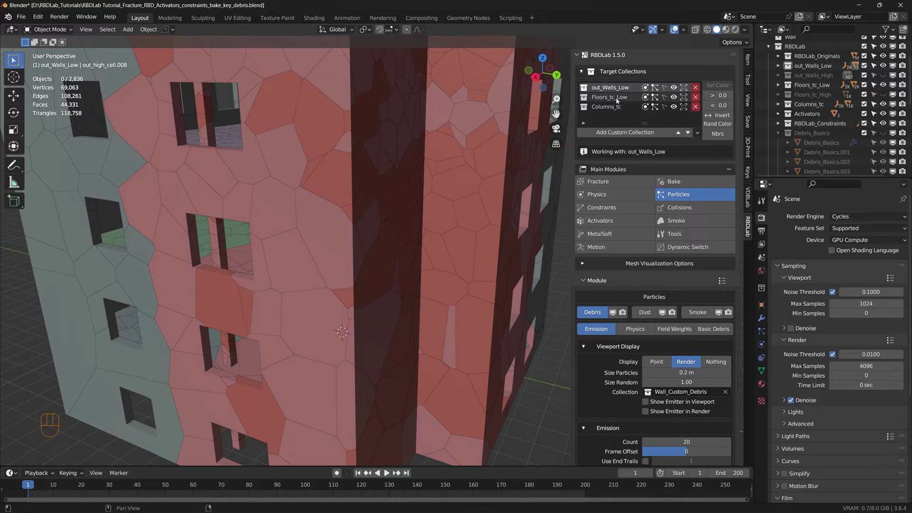
Review Floors_tc_Low and Columns_tc particle settings, leaving Columns_tc current with Collisions shown
click(619, 101)
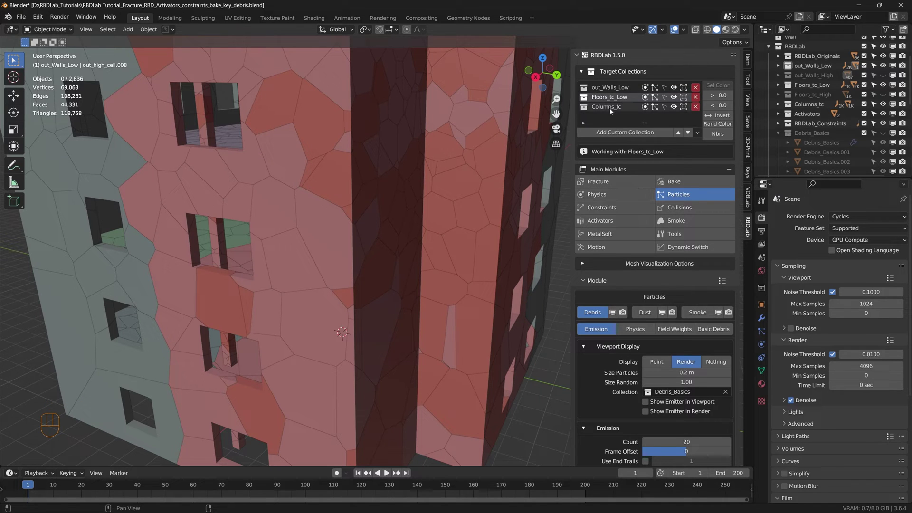
click(619, 297)
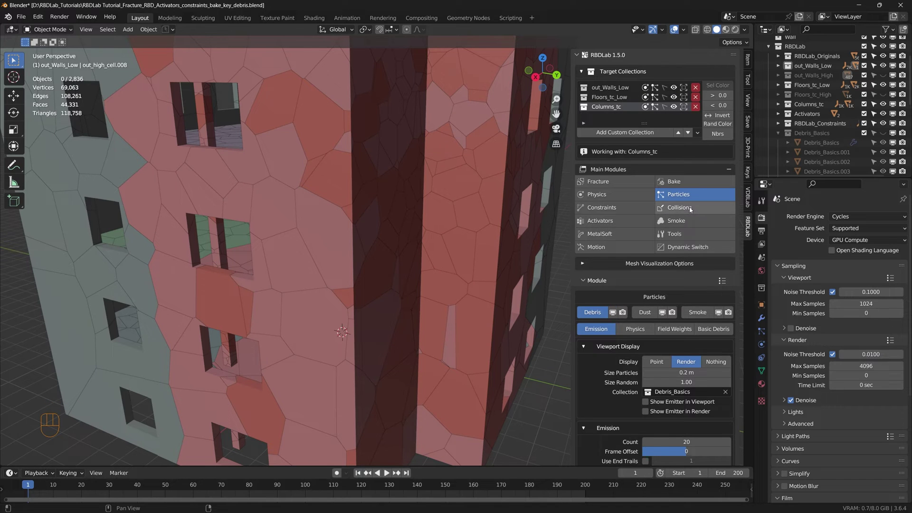
click(692, 208)
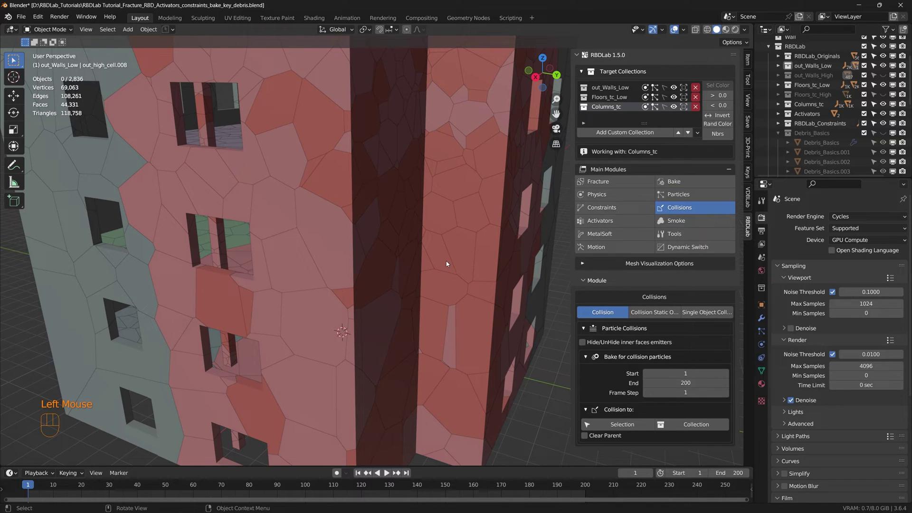
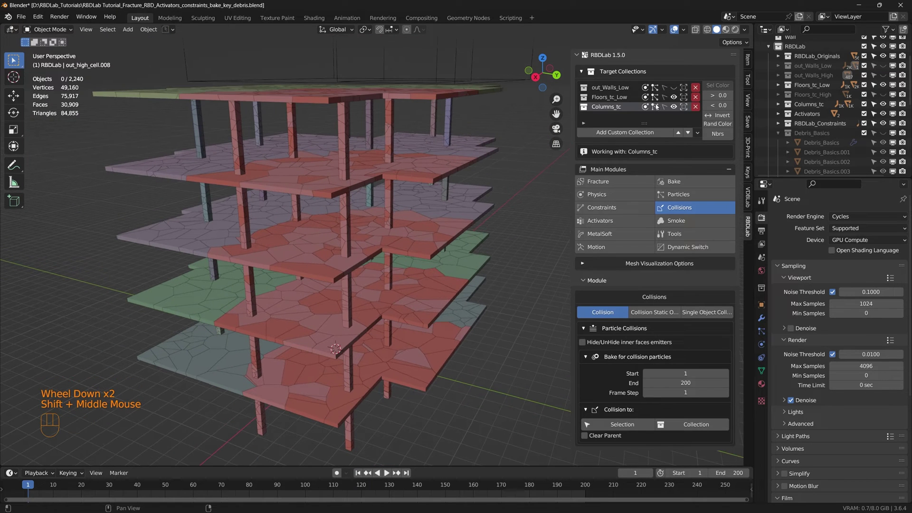
Hide the Columns_tc collection and make Floors_tc_Low the working collection
click(677, 111)
middle_click(363, 263)
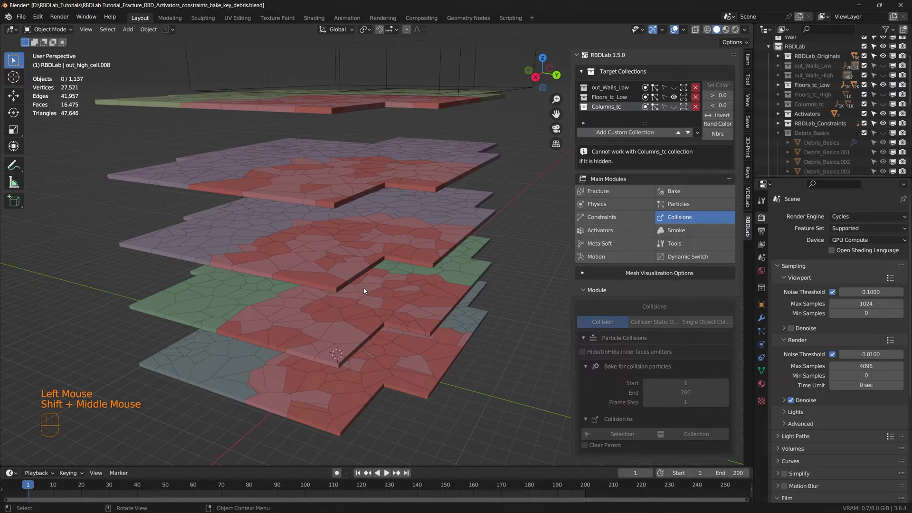
scroll(down, 3)
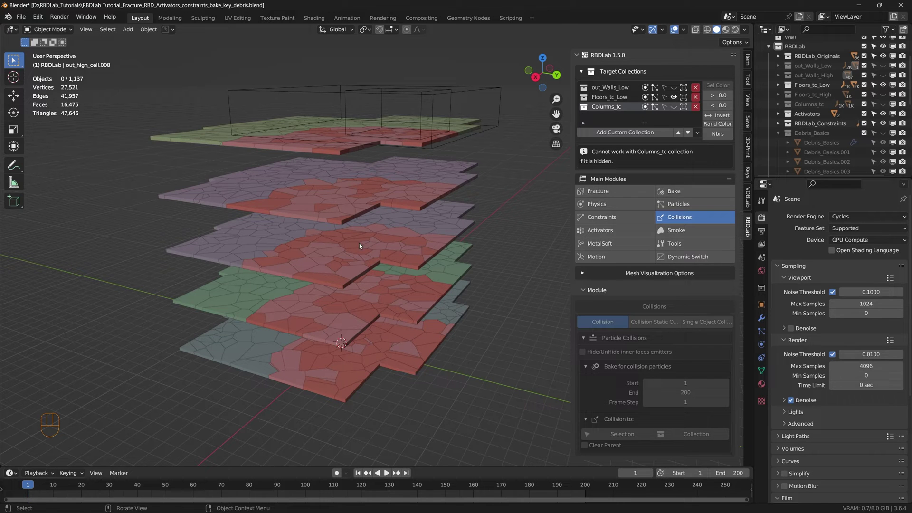
scroll(down, 3)
scroll(up, 3)
click(622, 99)
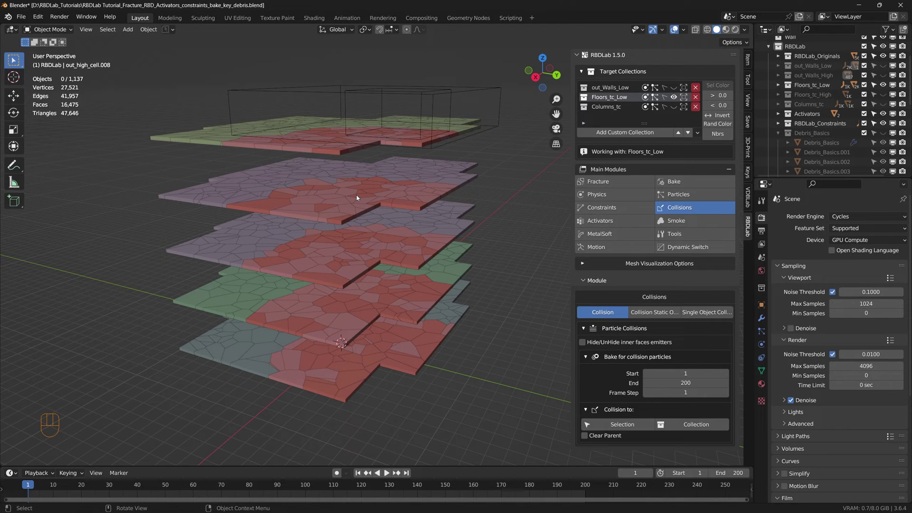
Look straight down on the floor slabs in top orthographic view, centred in frame
drag(360, 198, 375, 248)
key(KP_7)
drag(365, 295, 387, 209)
scroll(down, 3)
Circle-select the red-tinted floor chunks across every storey
key(c)
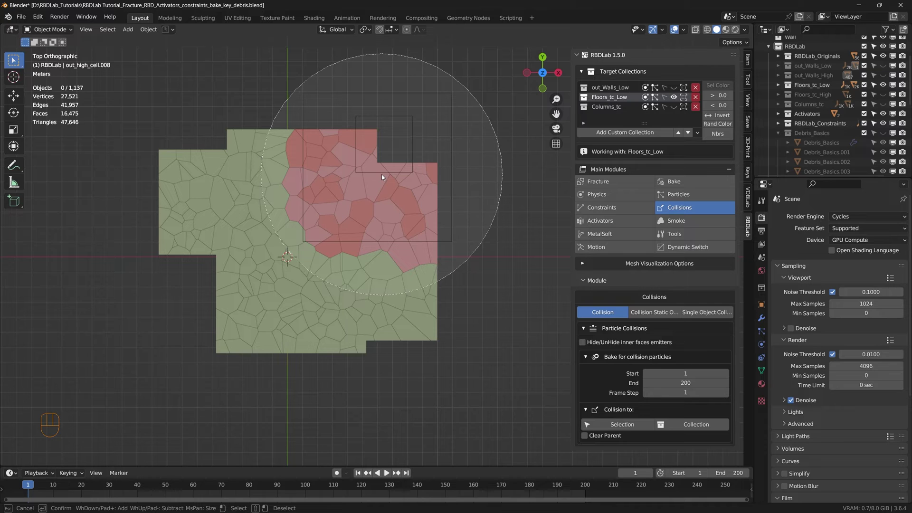
drag(477, 281, 388, 207)
drag(388, 256, 408, 257)
drag(499, 242, 440, 174)
drag(428, 331, 435, 319)
drag(426, 301, 400, 298)
drag(353, 310, 328, 317)
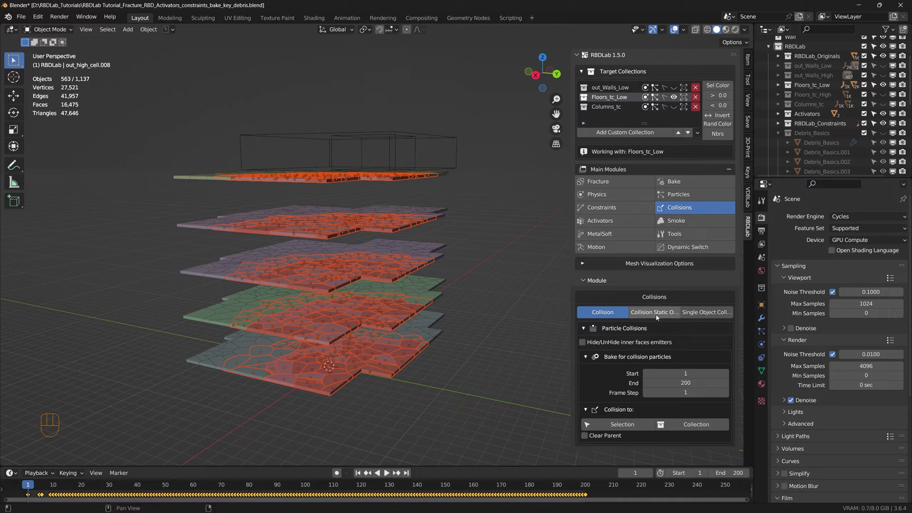
click(663, 315)
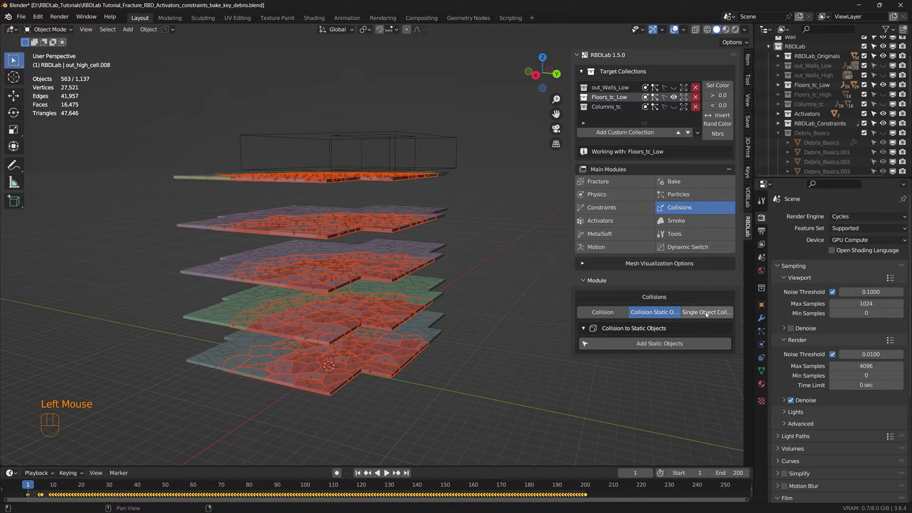
click(709, 315)
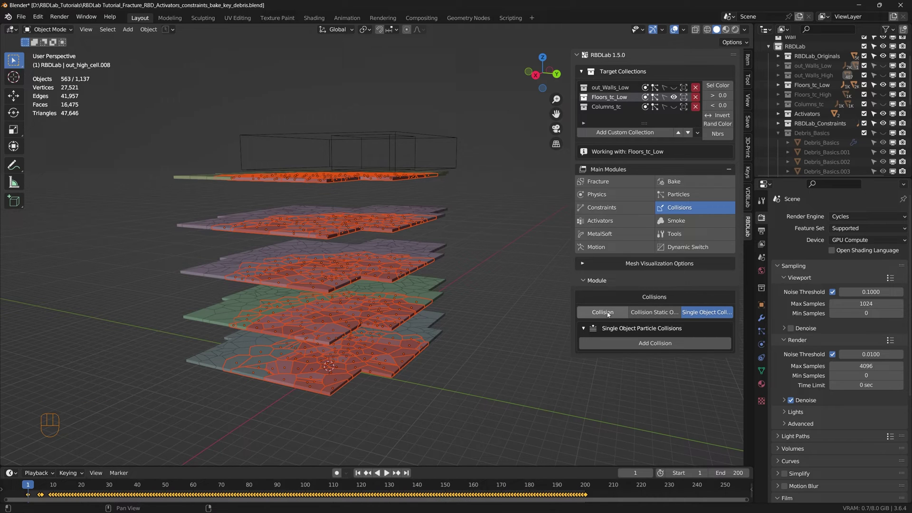
click(610, 315)
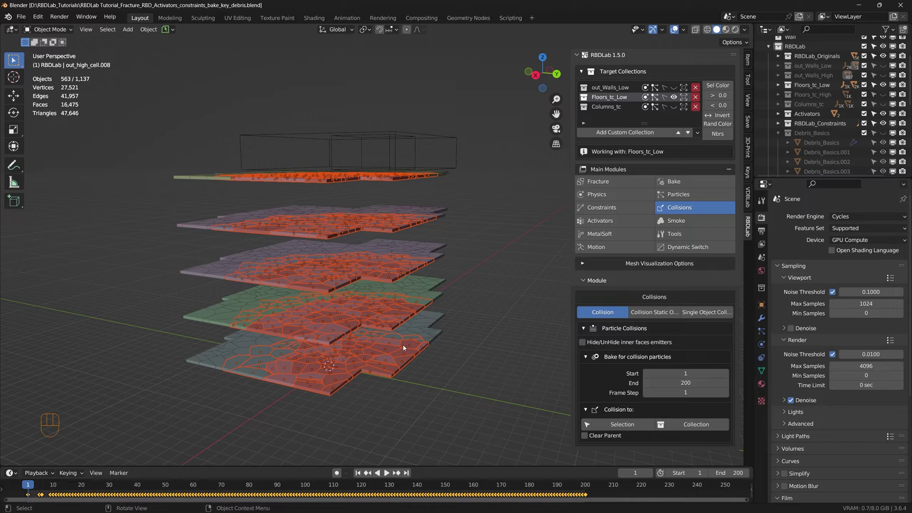
drag(348, 332, 359, 333)
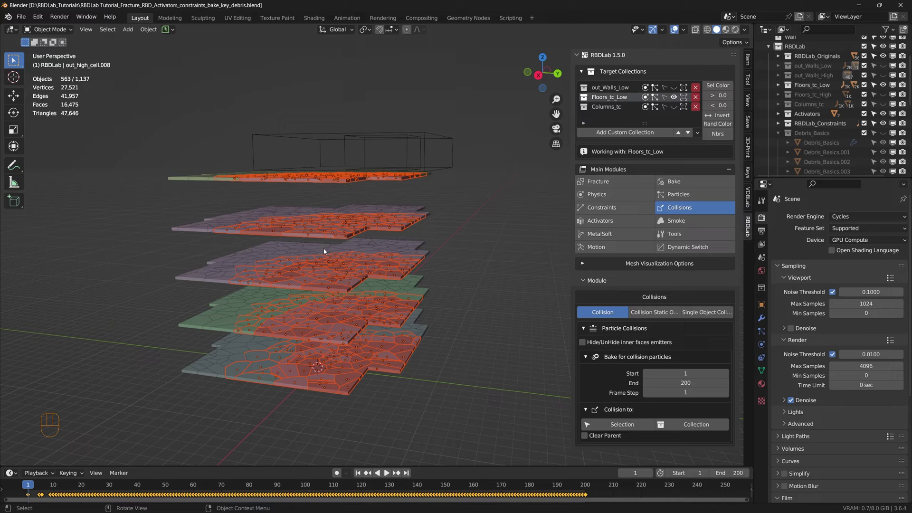
drag(346, 304, 347, 314)
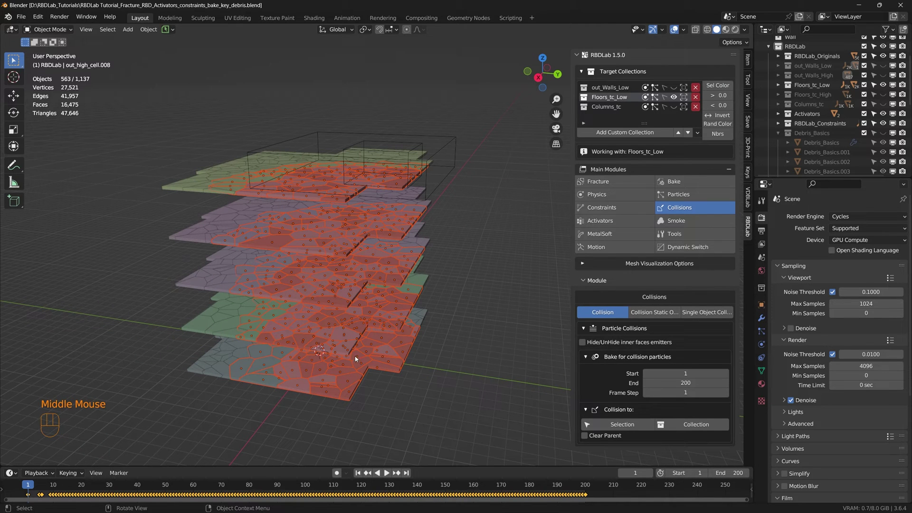
middle_click(358, 348)
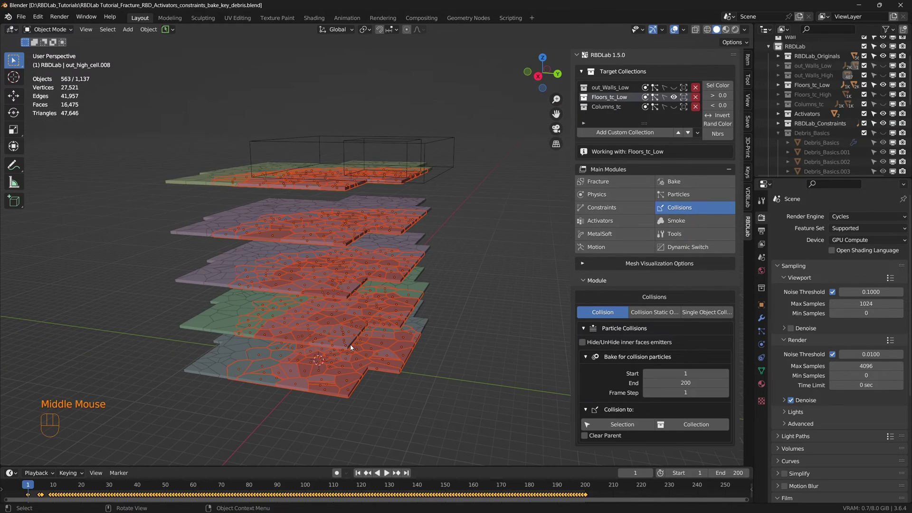
drag(349, 341, 376, 351)
scroll(up, 3)
middle_click(389, 379)
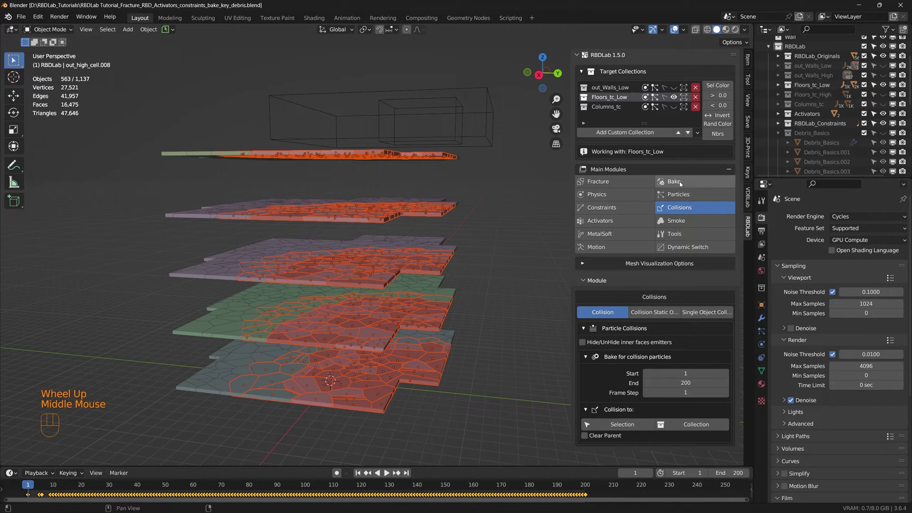
click(684, 185)
click(607, 315)
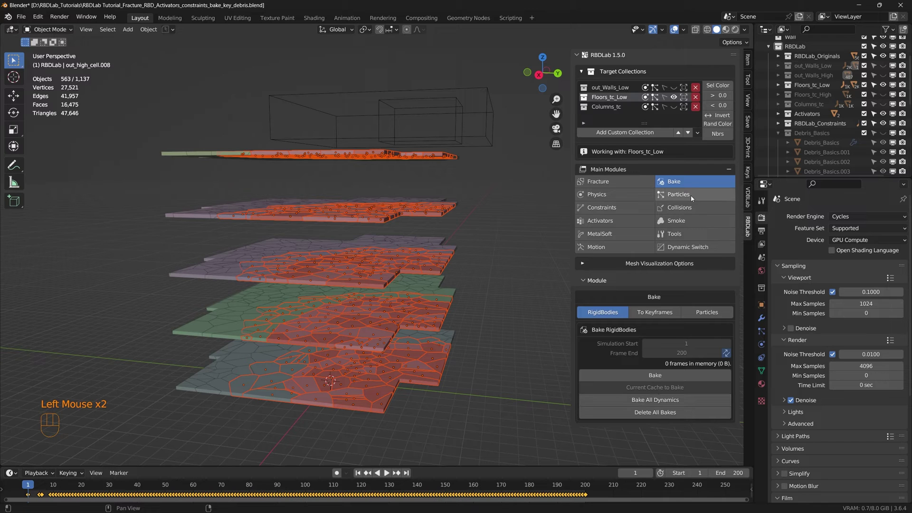
click(691, 210)
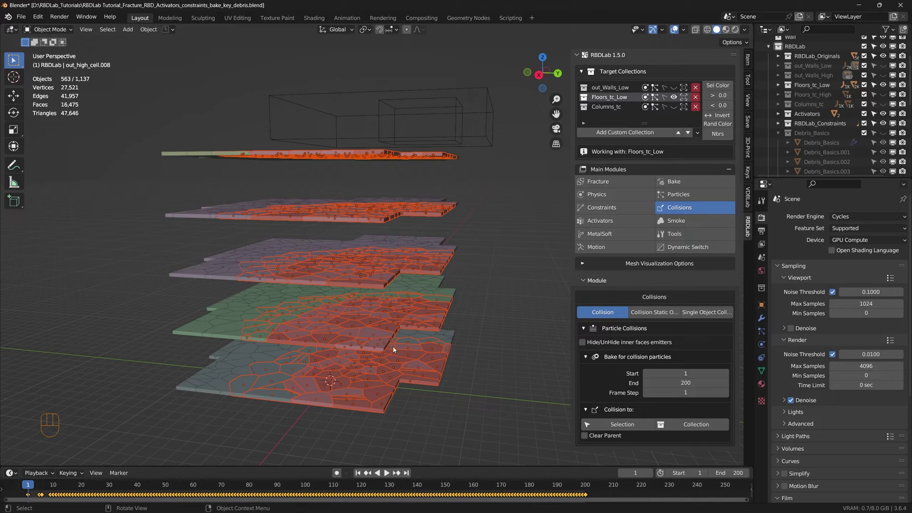
middle_click(382, 324)
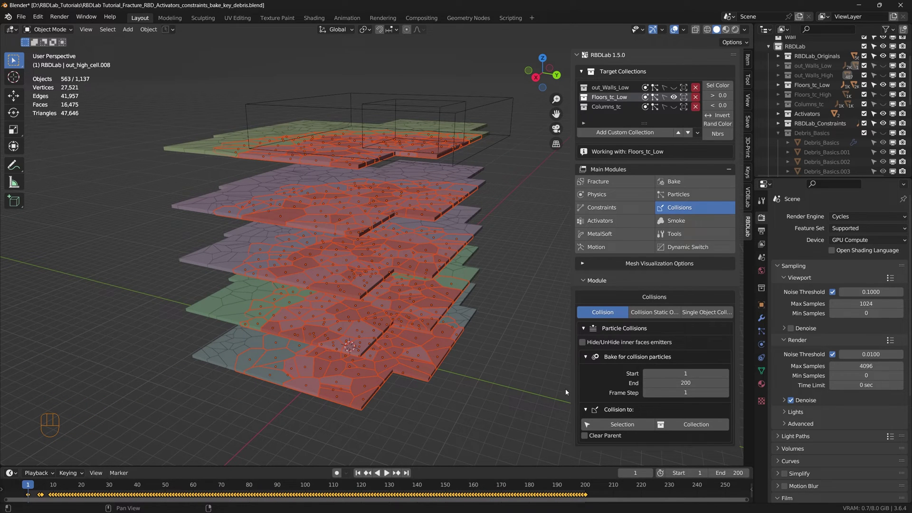
middle_click(403, 355)
drag(394, 306, 391, 319)
middle_click(389, 310)
Add particle collisions to the selected floor pieces via Collision to: Selection
click(628, 428)
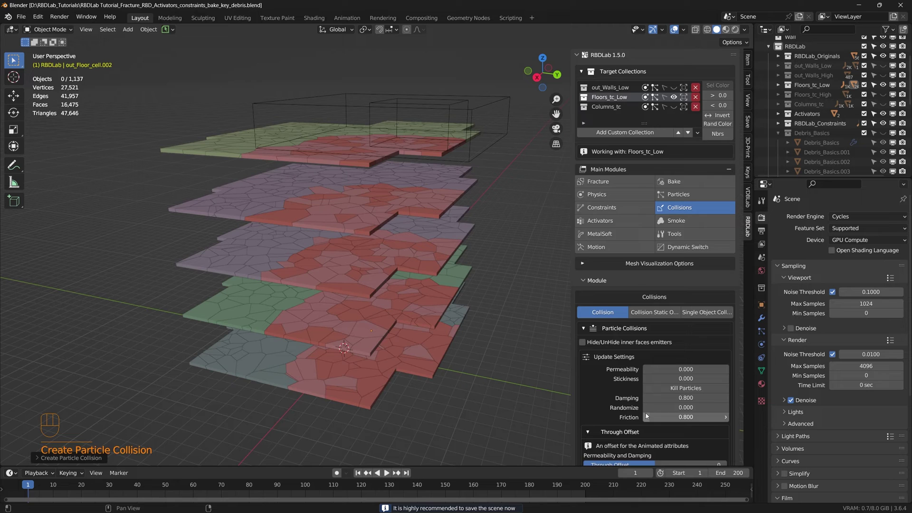
scroll(down, 3)
drag(431, 328, 431, 336)
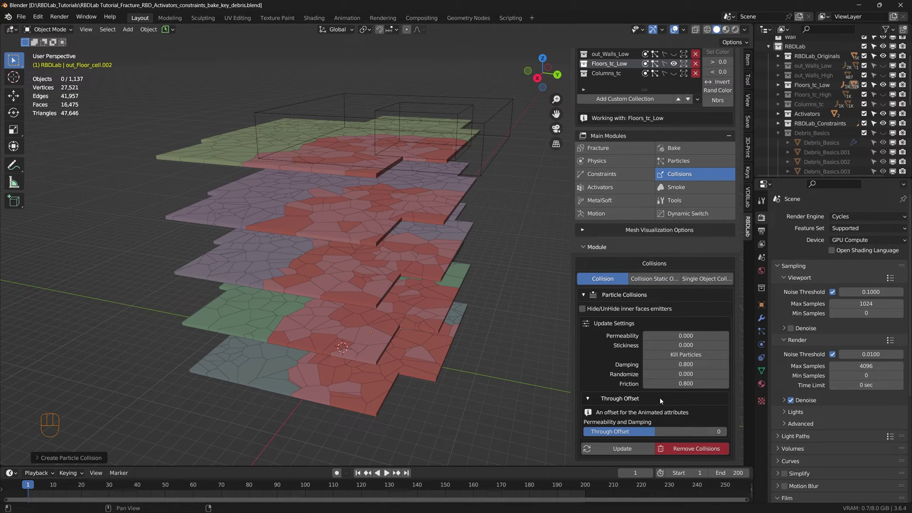
scroll(up, 3)
Bake all debris particles from the Bake module's Particles mode
click(685, 183)
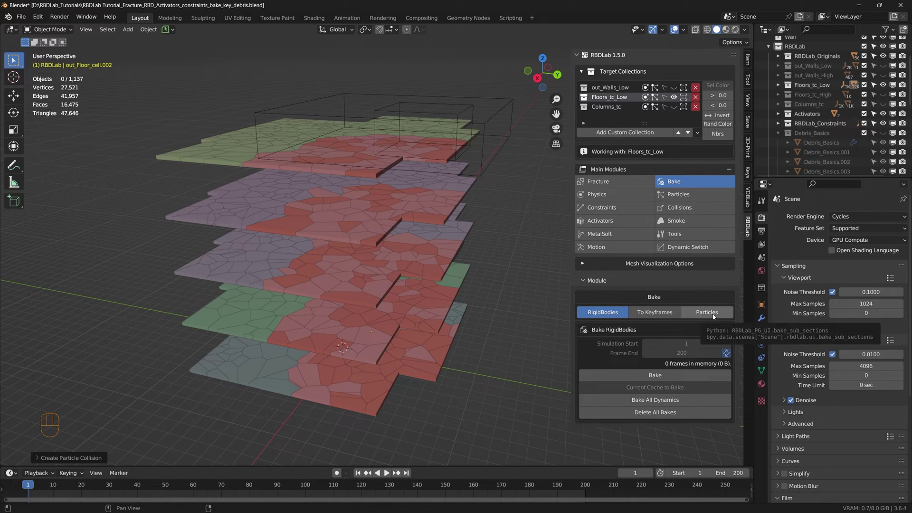
click(715, 317)
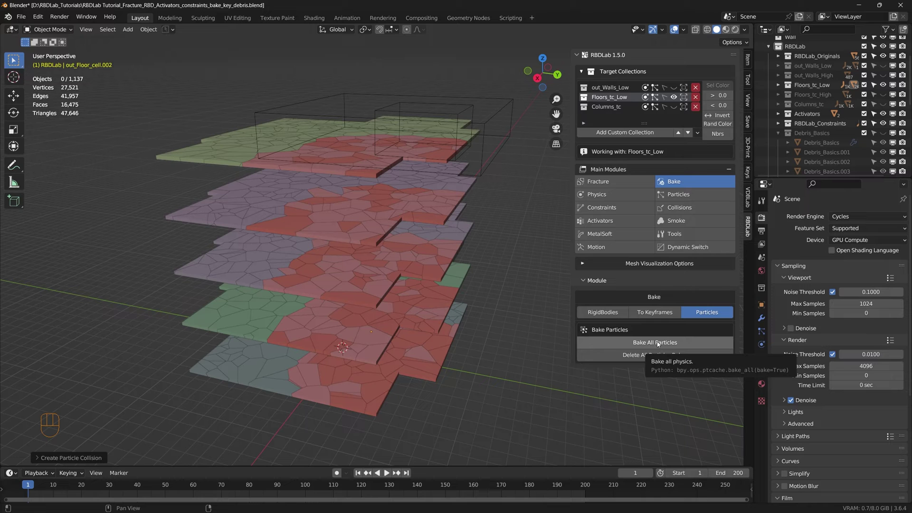
drag(660, 344, 450, 360)
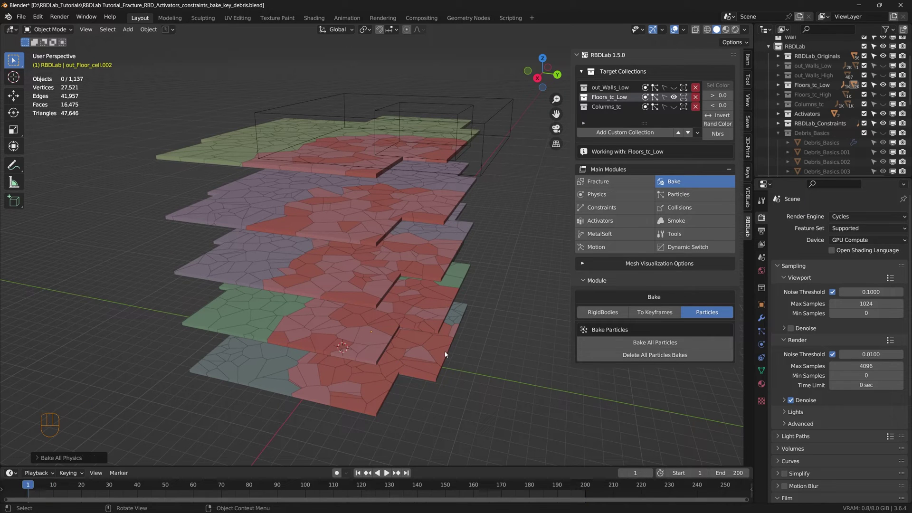
Remove the floor collisions and their baked keyframe action in the Collisions module
click(705, 208)
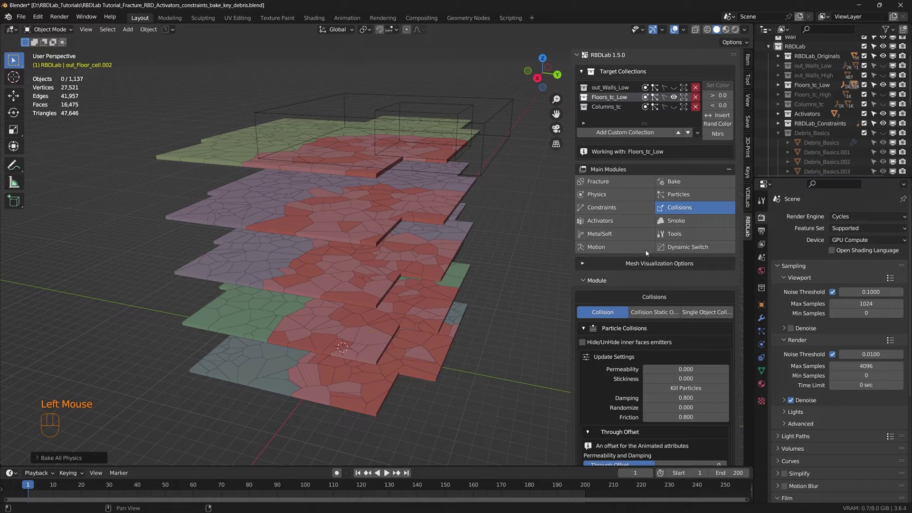
scroll(down, 3)
scroll(down, 3)
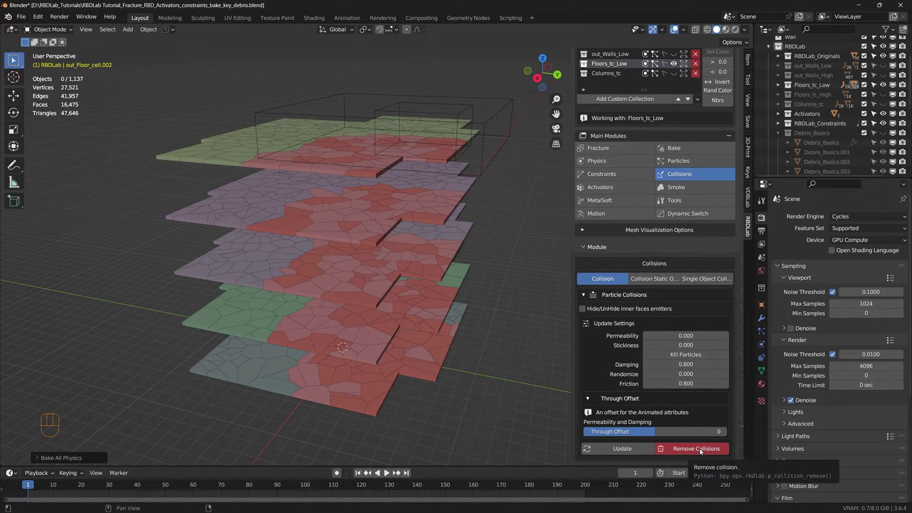
click(703, 452)
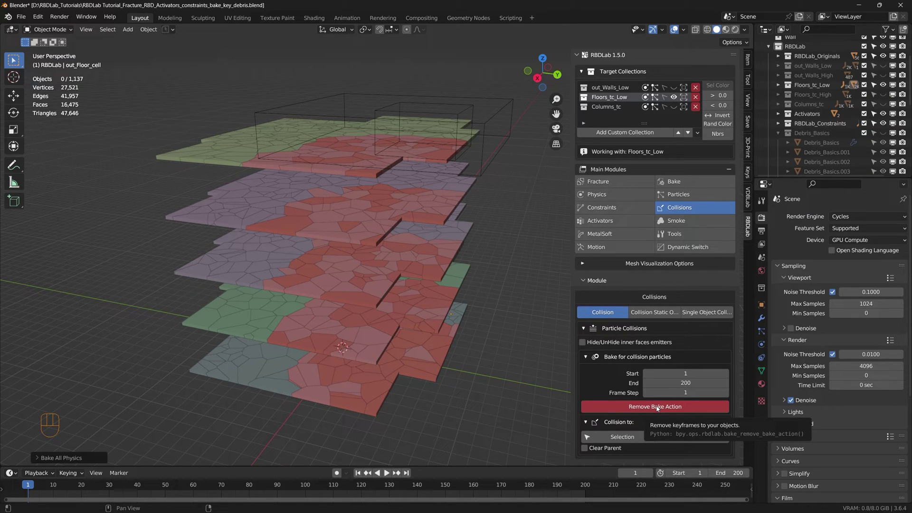
click(659, 409)
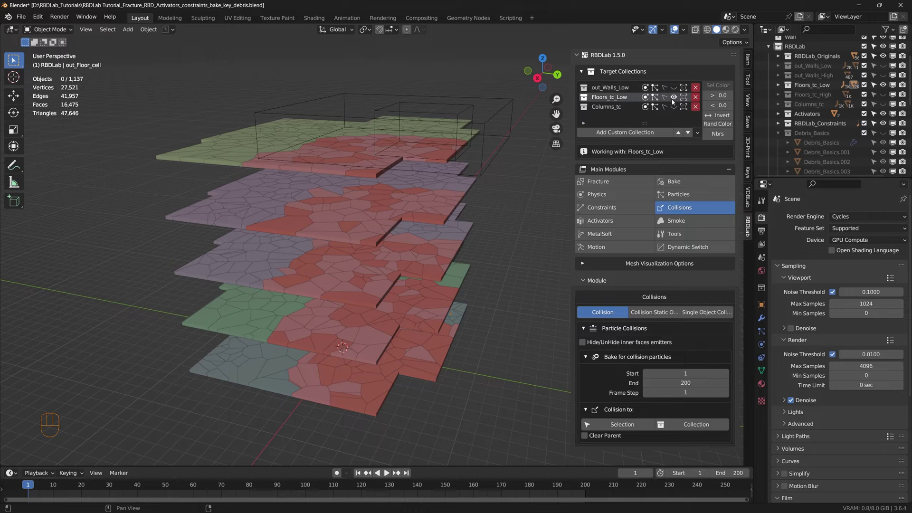
Show the Columns_tc collection and move the view close to the columns and floors
click(677, 109)
middle_click(418, 362)
middle_click(415, 348)
scroll(up, 3)
middle_click(397, 318)
scroll(up, 3)
drag(381, 317, 383, 333)
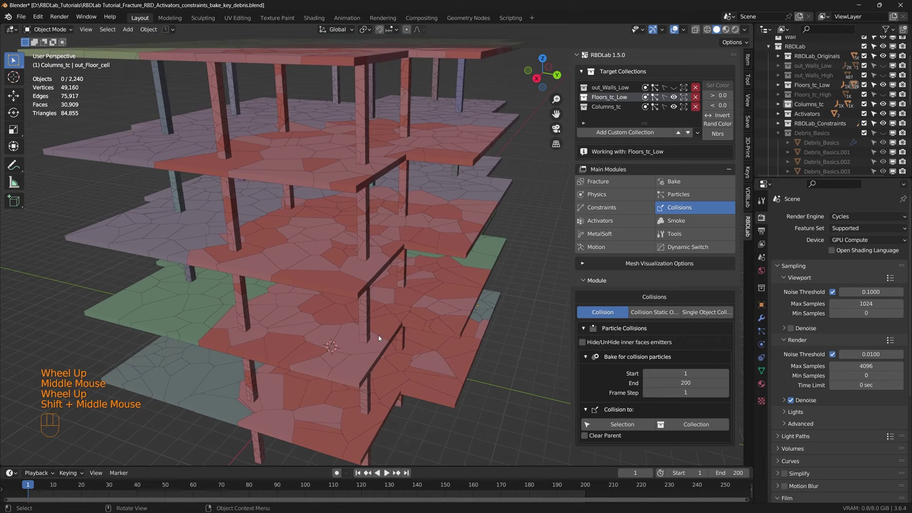
Play the collision-enabled collapse through and return to frame 1
key(space)
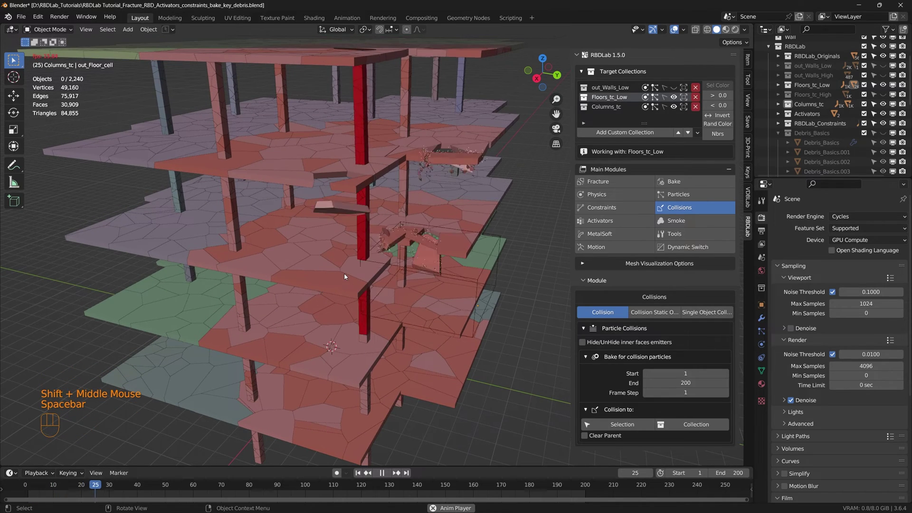
scroll(up, 3)
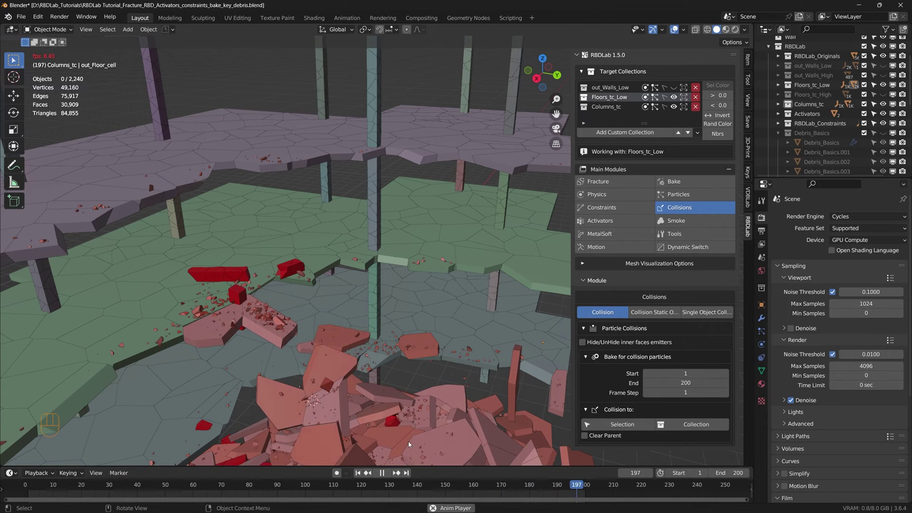
middle_click(362, 477)
Add smoke From Particles for the out_Walls_Low collection, creating its domain
scroll(down, 3)
click(362, 477)
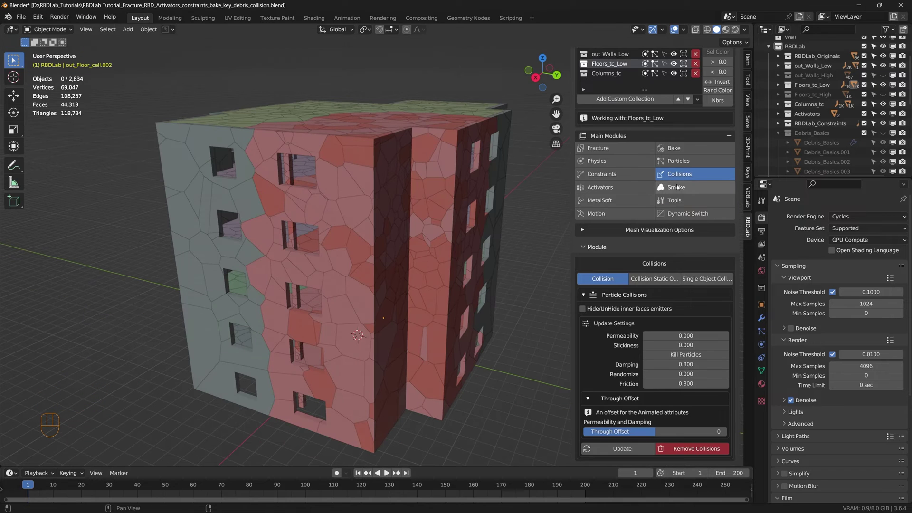
click(681, 187)
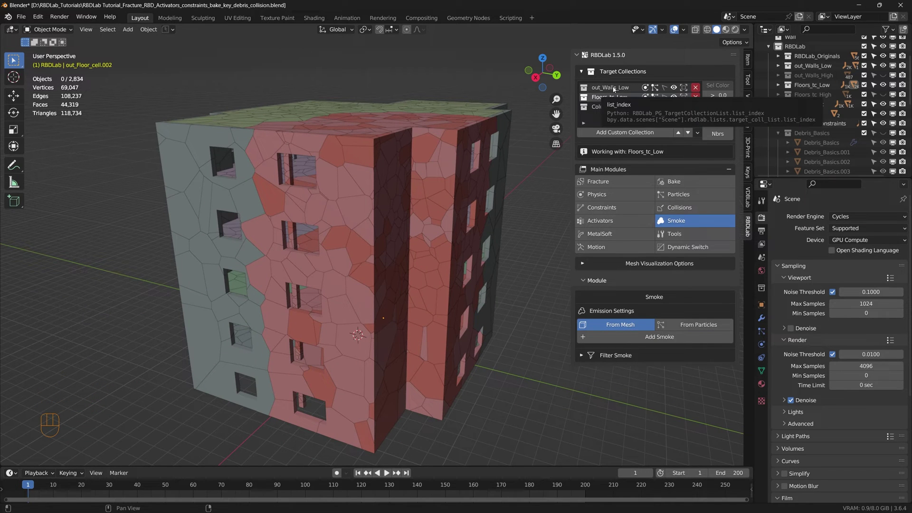
click(616, 89)
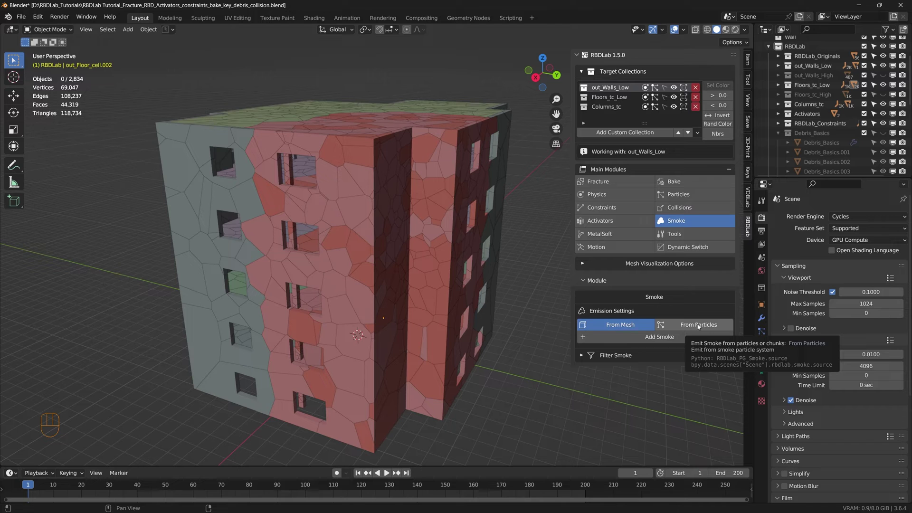
click(701, 328)
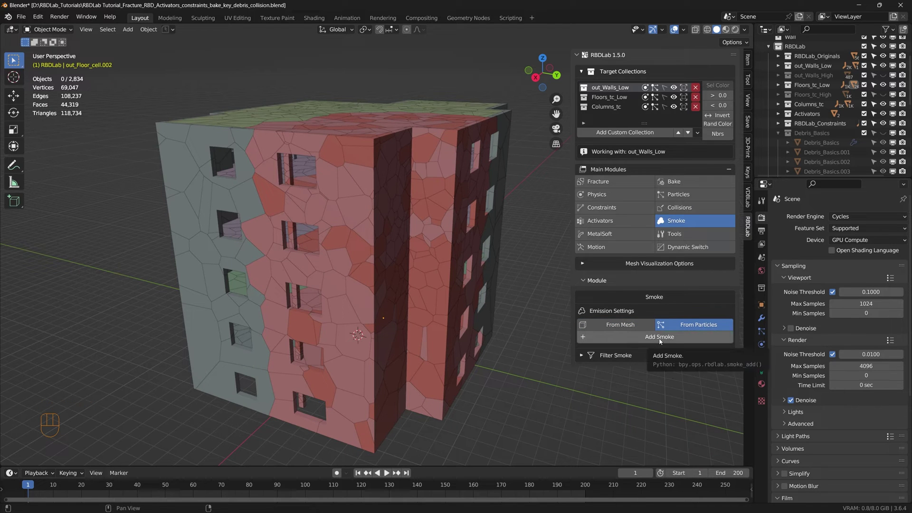
click(663, 342)
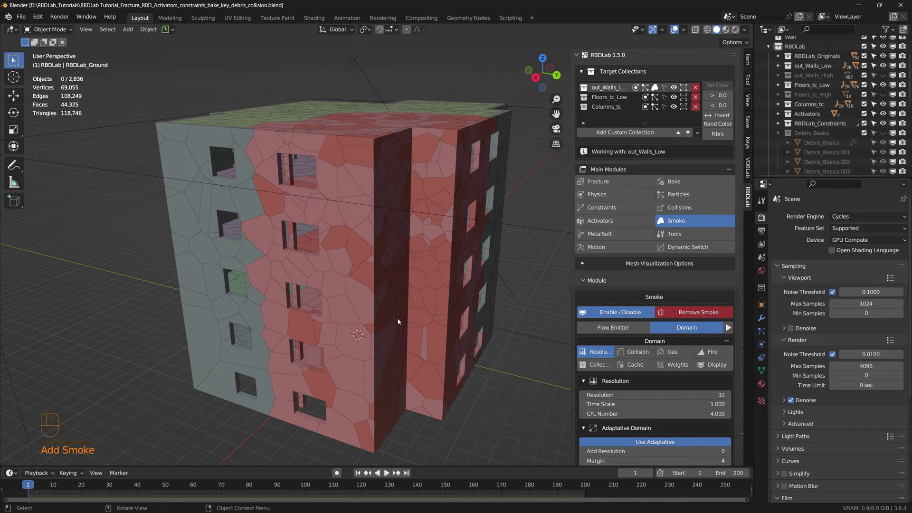
Pull back to see the RBDLab_Domain and move it vertically around the building
scroll(down, 3)
scroll(down, 3)
drag(492, 384, 432, 338)
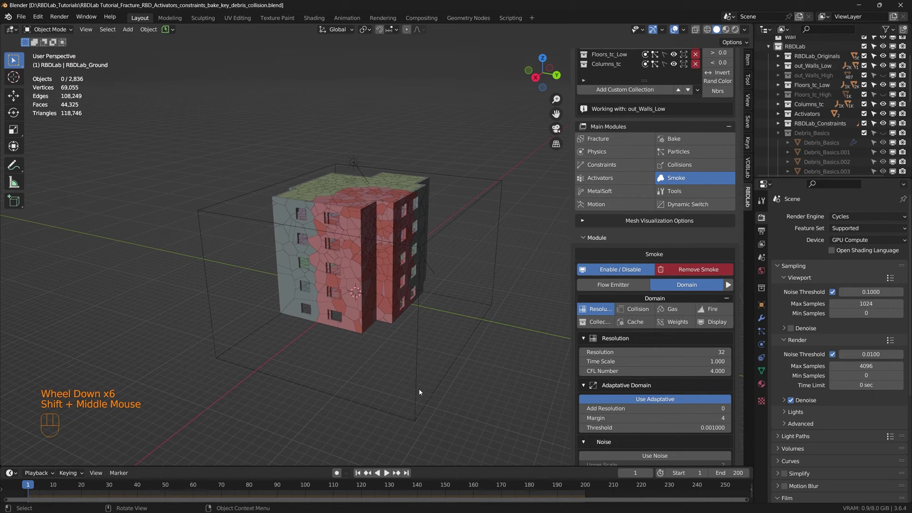
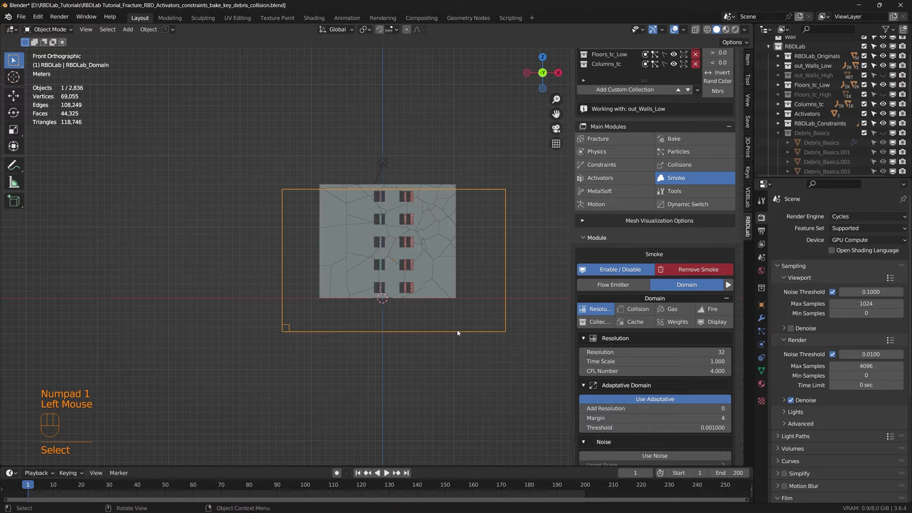
key(g)
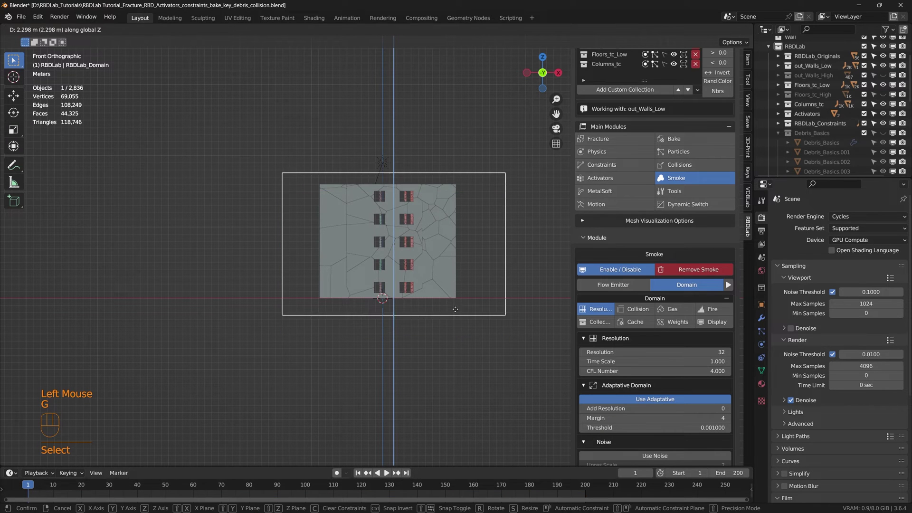
scroll(down, 3)
drag(343, 258, 389, 307)
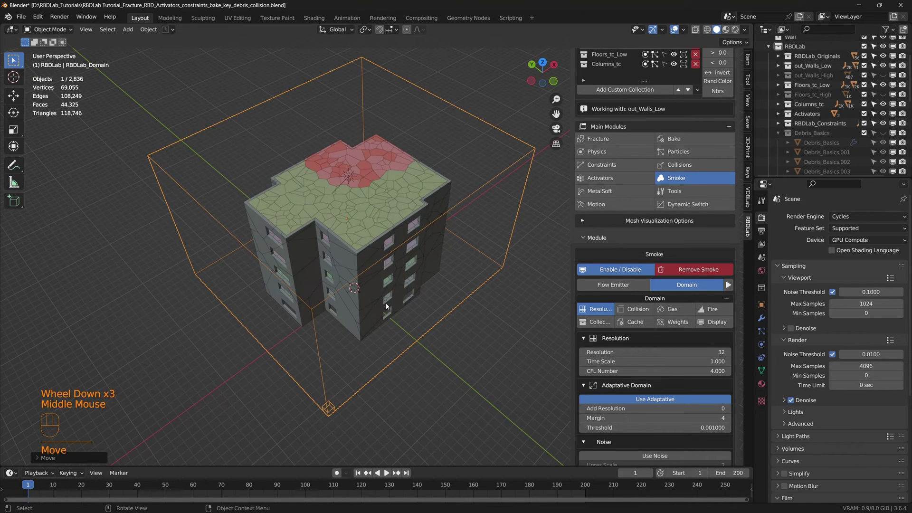
From top view scale and move the domain over the building footprint, then check it in perspective
key(KP_7)
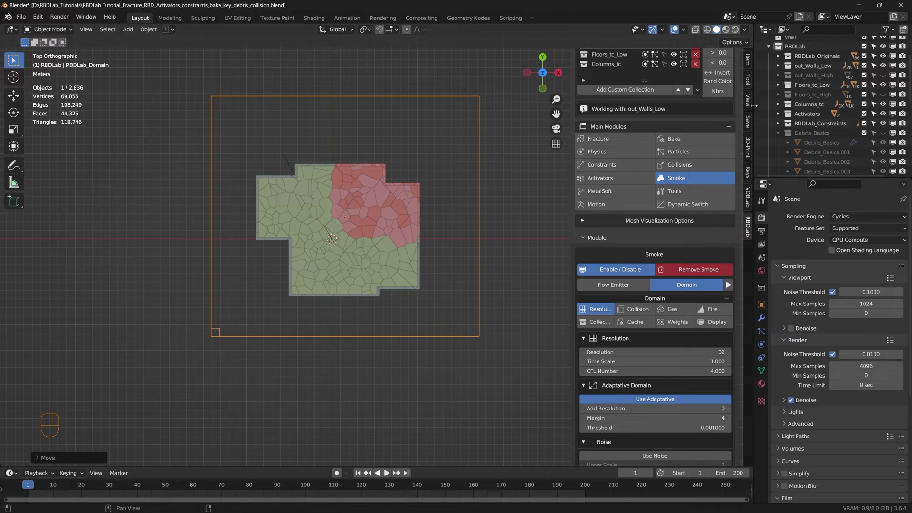
click(753, 60)
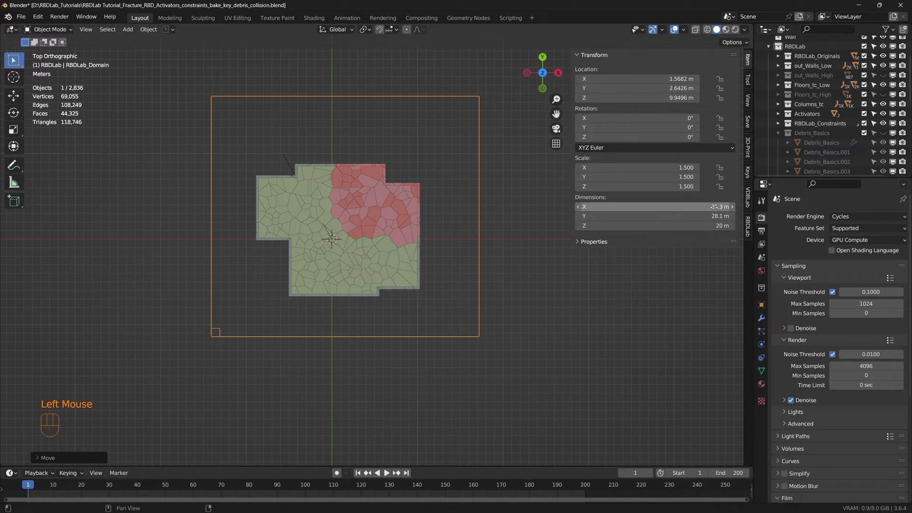
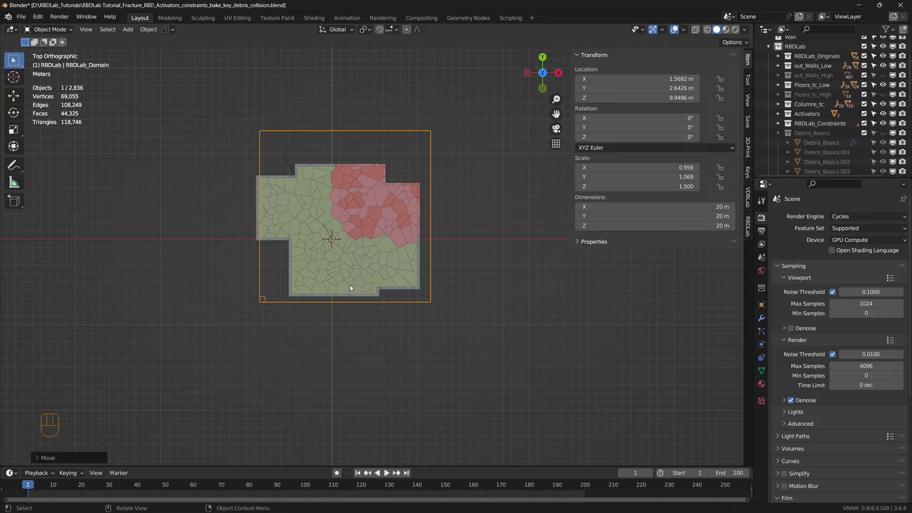
key(g)
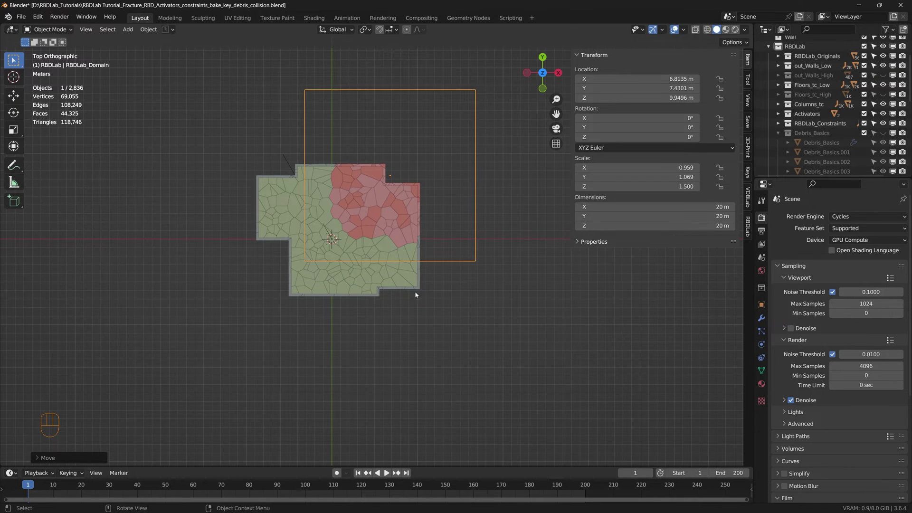
drag(467, 322, 352, 225)
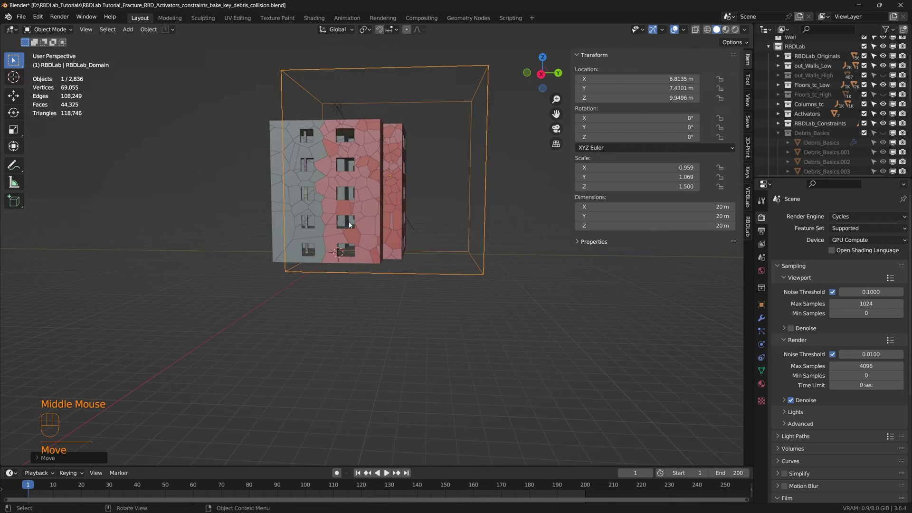
key(KP_3)
drag(427, 247, 363, 321)
middle_click(367, 257)
drag(377, 283, 499, 203)
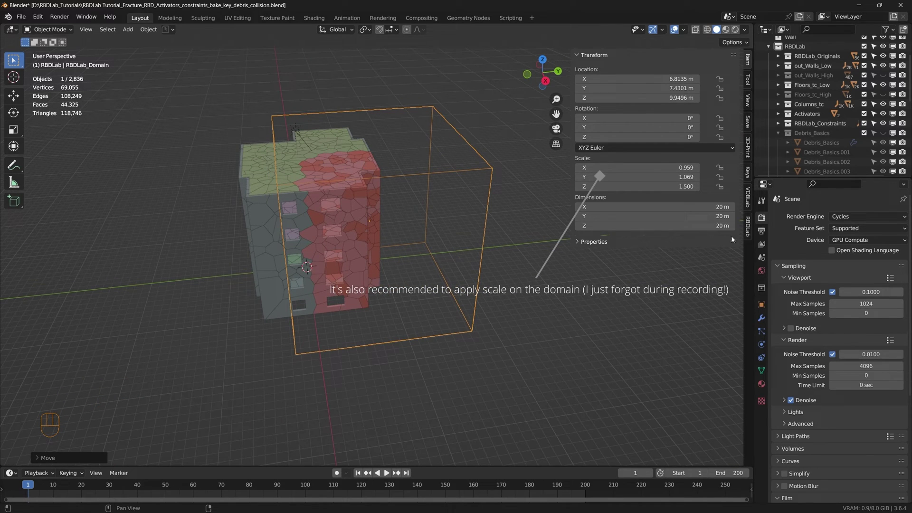
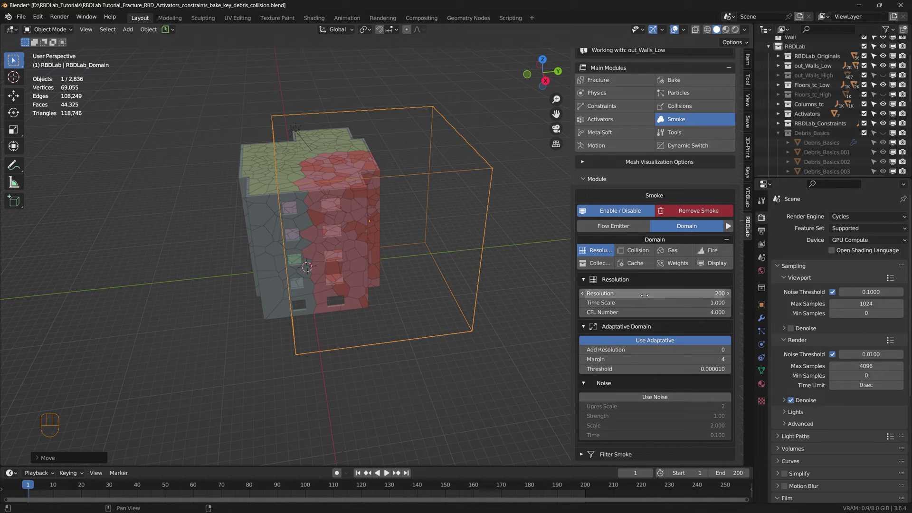
Scroll the Smoke domain panel past the resolution of 200 to the border collision settings
scroll(down, 3)
Enable Bottom under Border Collisions for the smoke domain
click(638, 252)
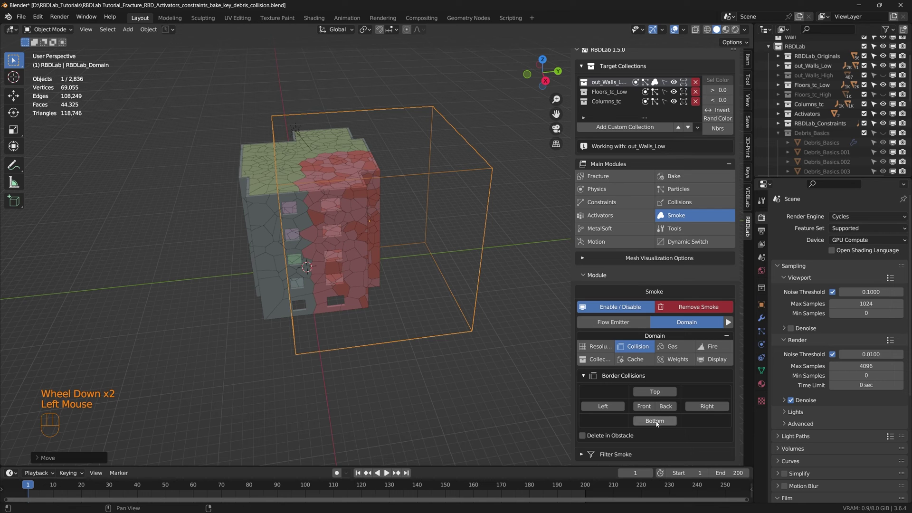
click(659, 424)
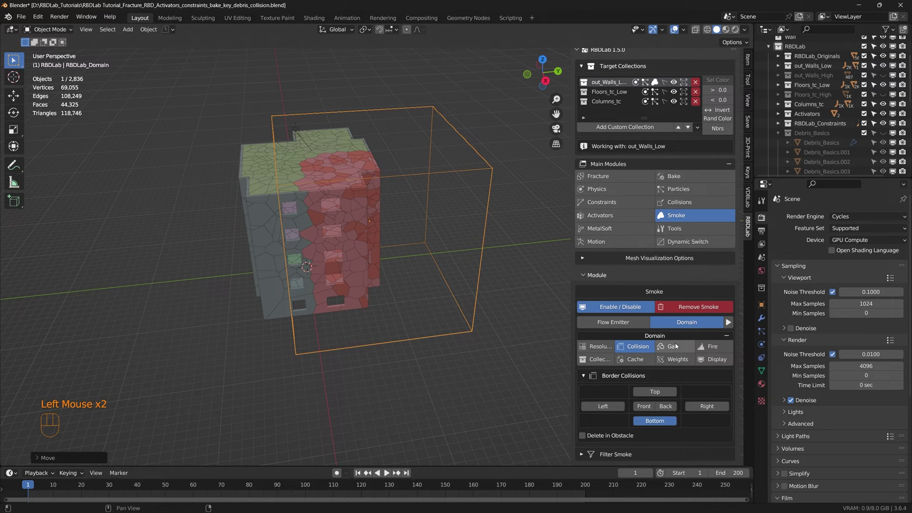
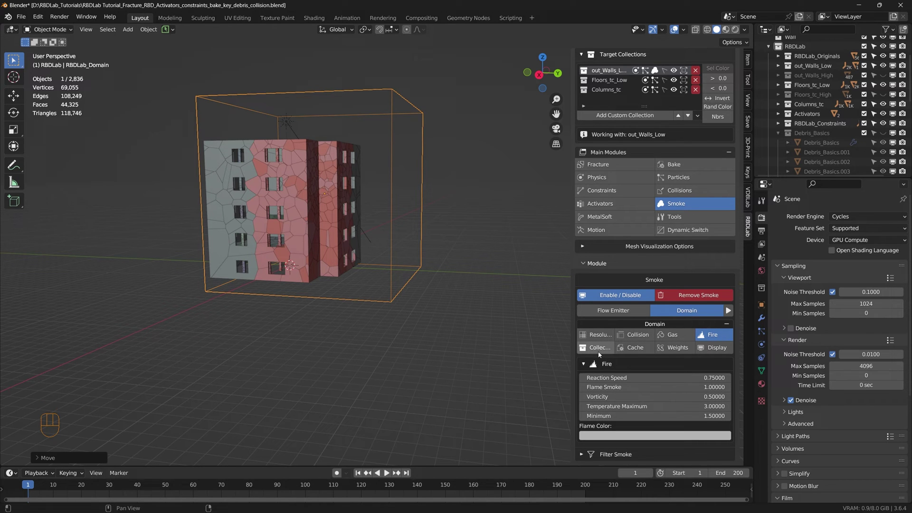
Switch the domain cache type from Replay to Modular and make it Resumable
click(606, 352)
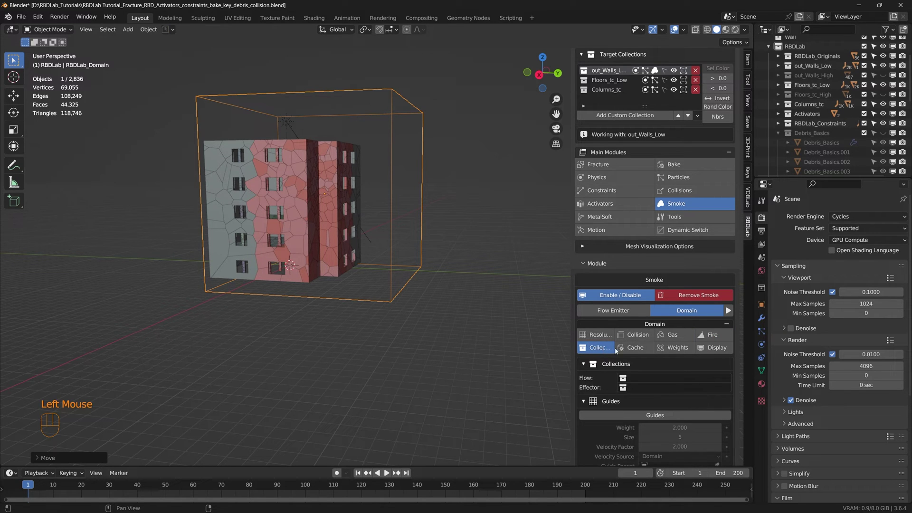
click(641, 349)
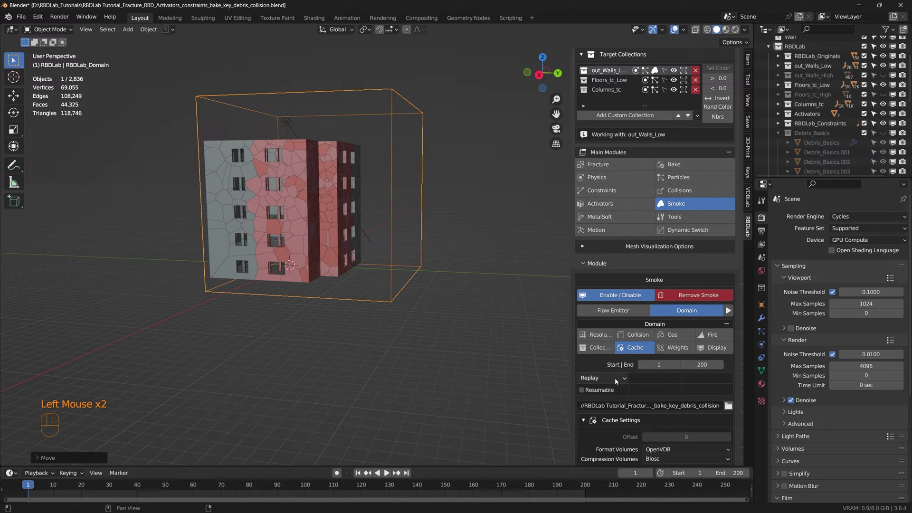
click(586, 393)
drag(616, 380, 606, 407)
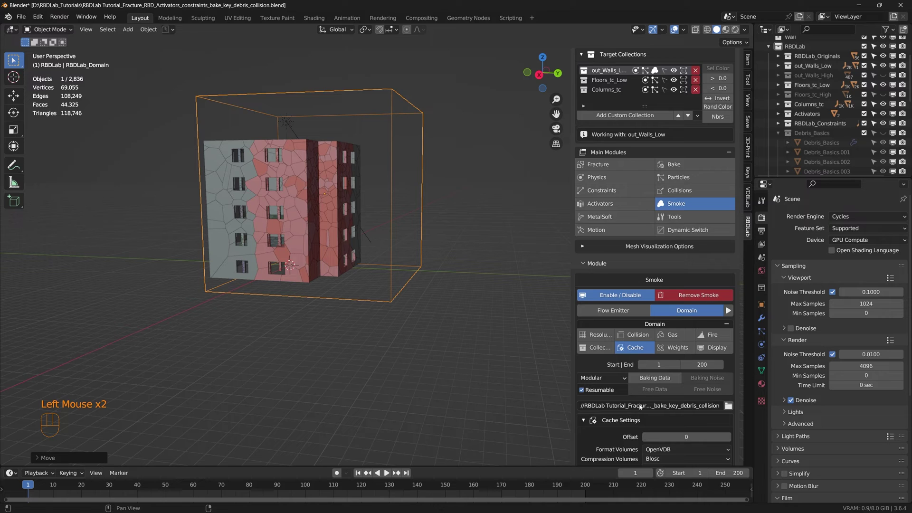
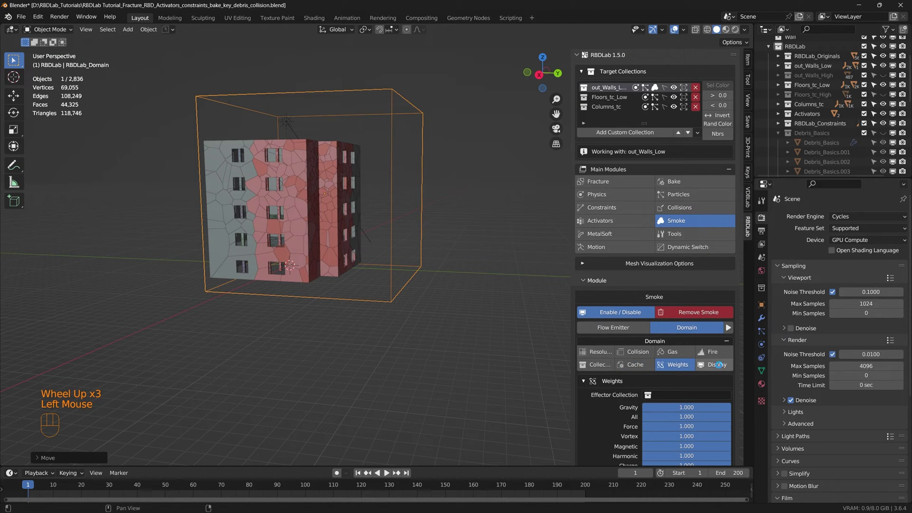
Review the domain's Weights and Display settings, with all field weights at 1.0
click(719, 368)
scroll(down, 3)
scroll(down, 3)
scroll(down, 3)
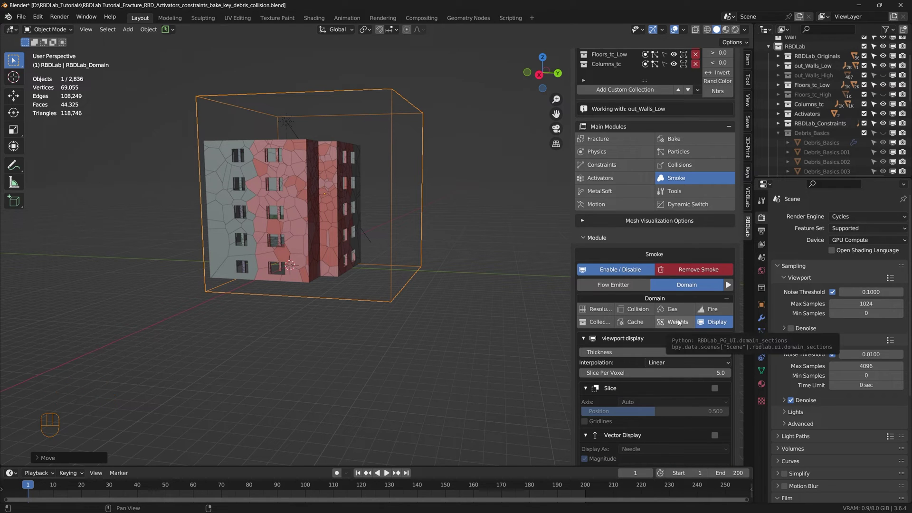
drag(681, 321, 629, 315)
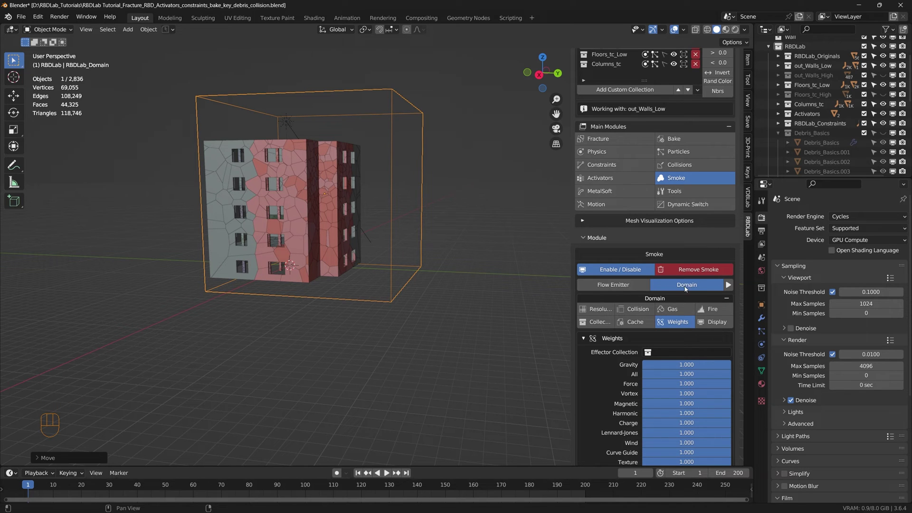
Check the domain's border collisions and Update the walls' smoke flow emitter source
click(642, 311)
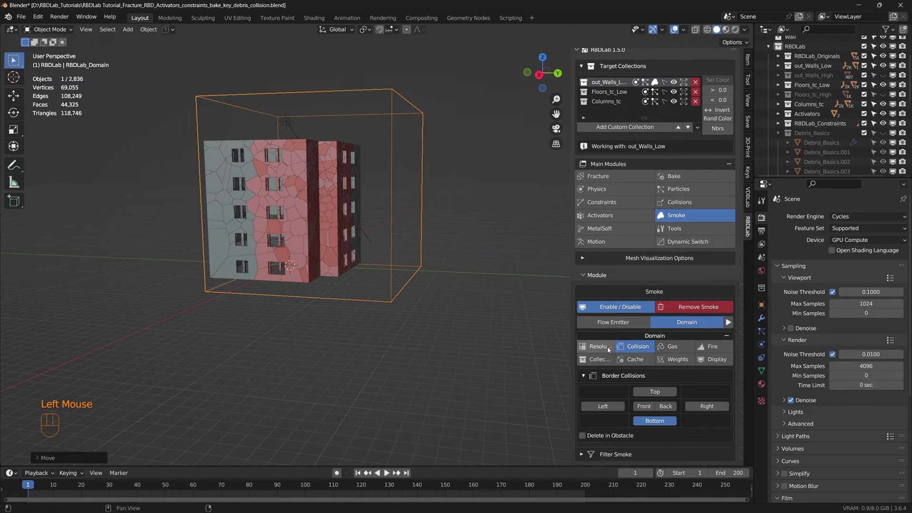
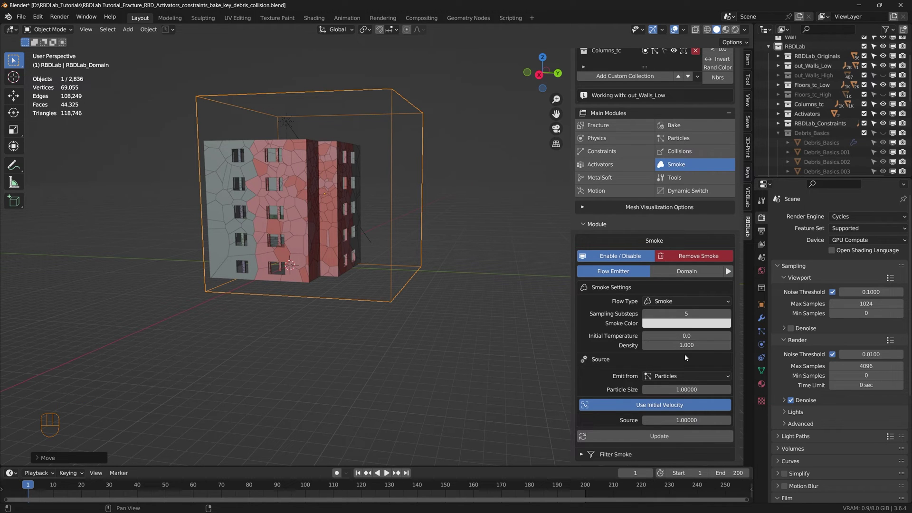
scroll(down, 3)
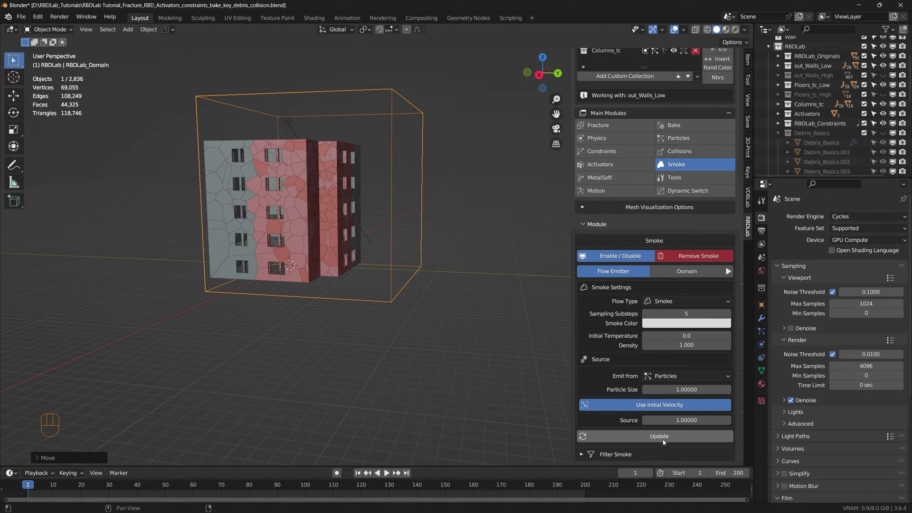
click(664, 440)
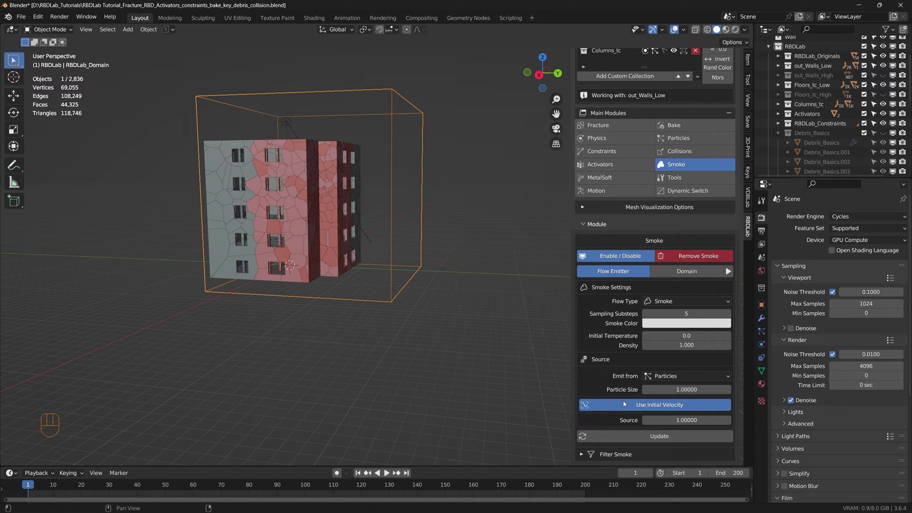
scroll(up, 3)
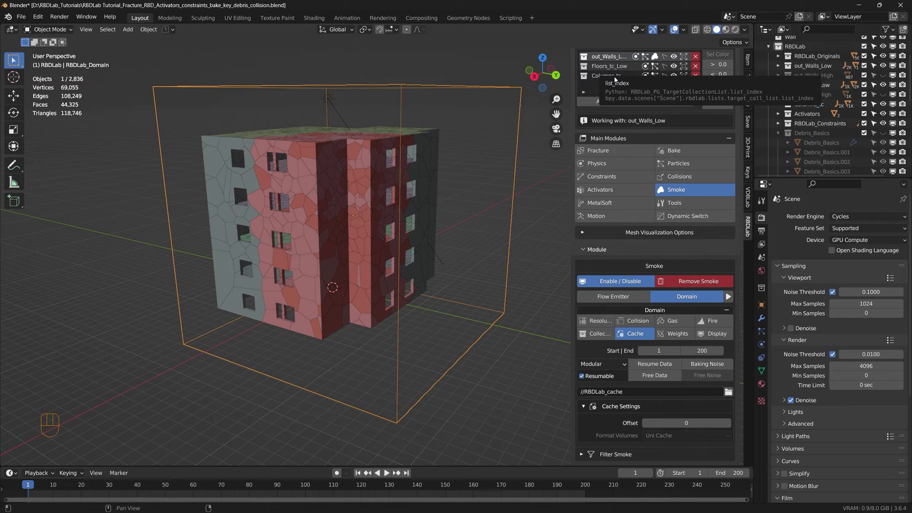
Make Floors_tc_Low the working collection and add particle-driven smoke emission to the floors
drag(668, 259, 679, 291)
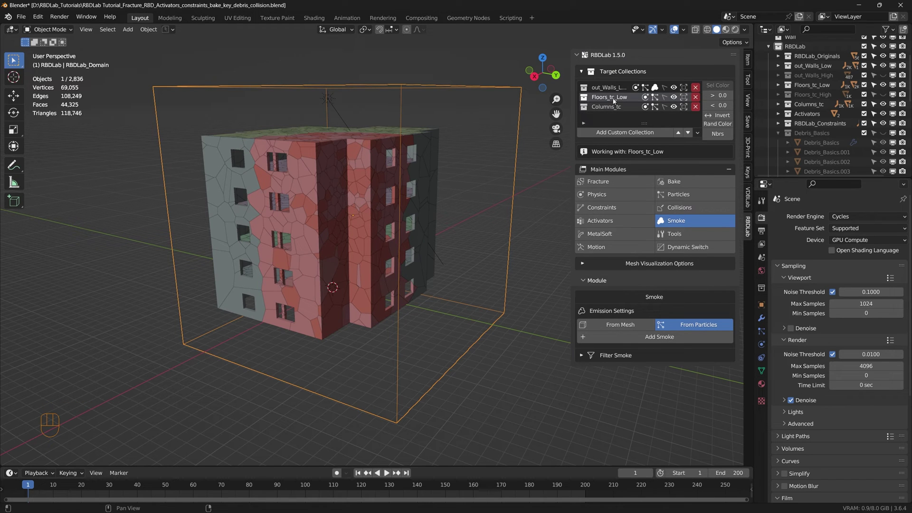
click(616, 107)
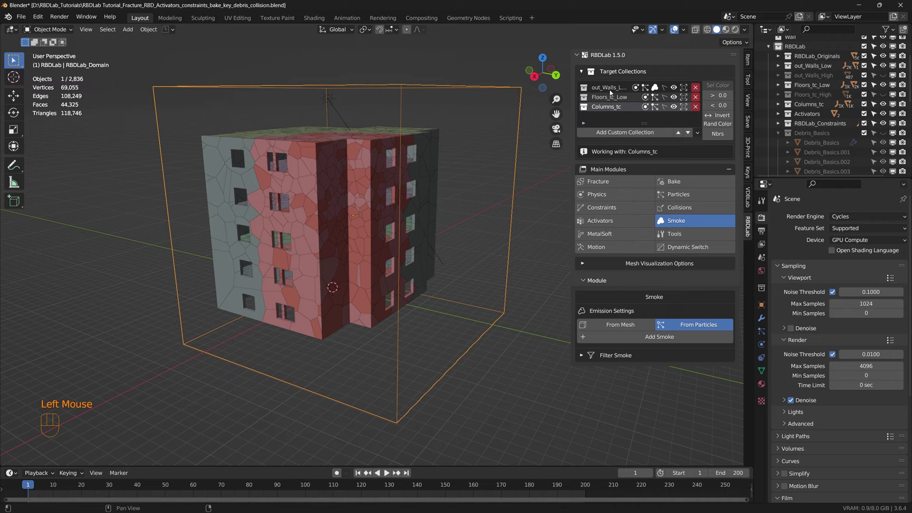
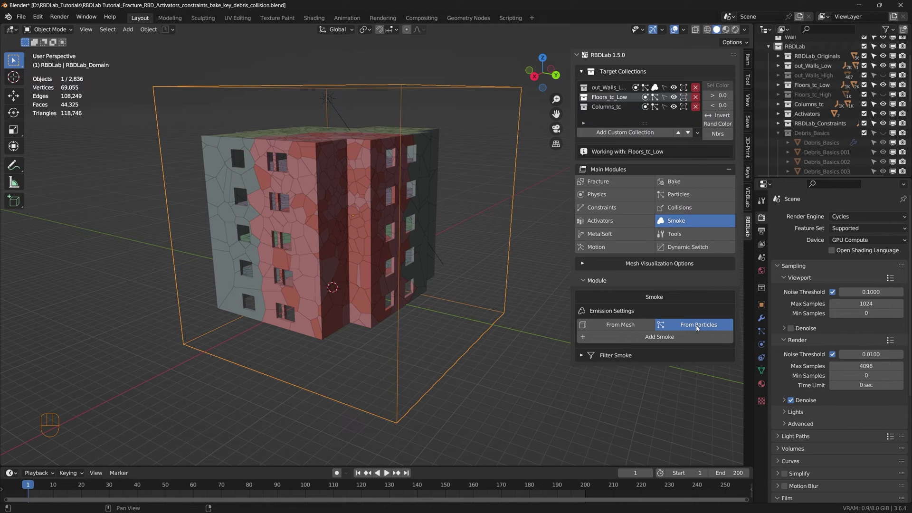
click(624, 327)
drag(658, 338, 616, 101)
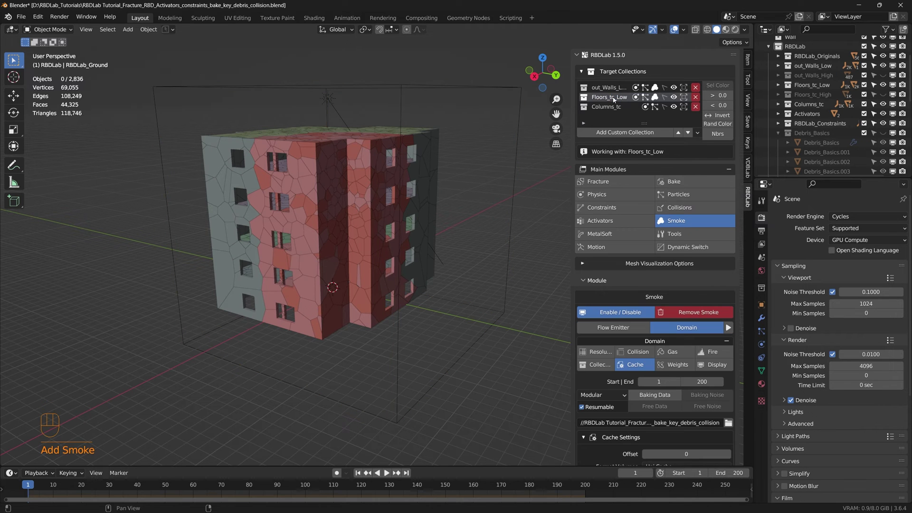
drag(400, 234, 382, 247)
scroll(down, 3)
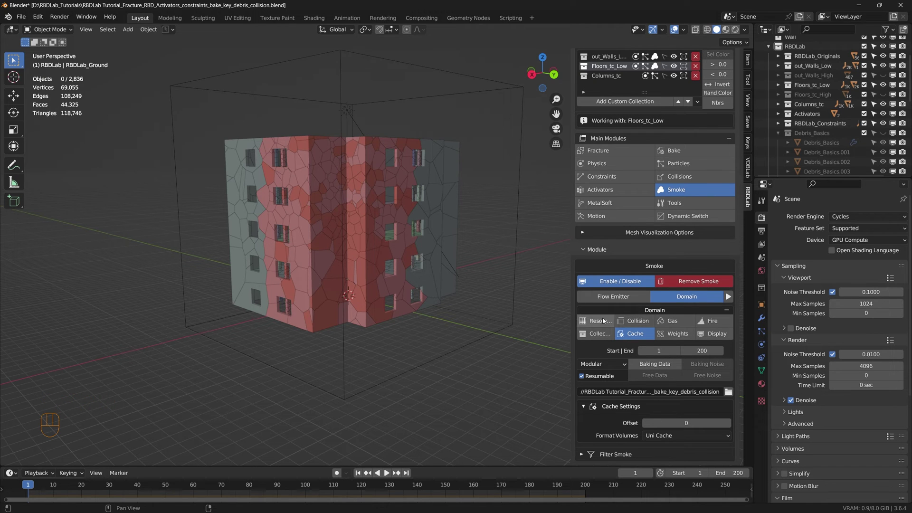
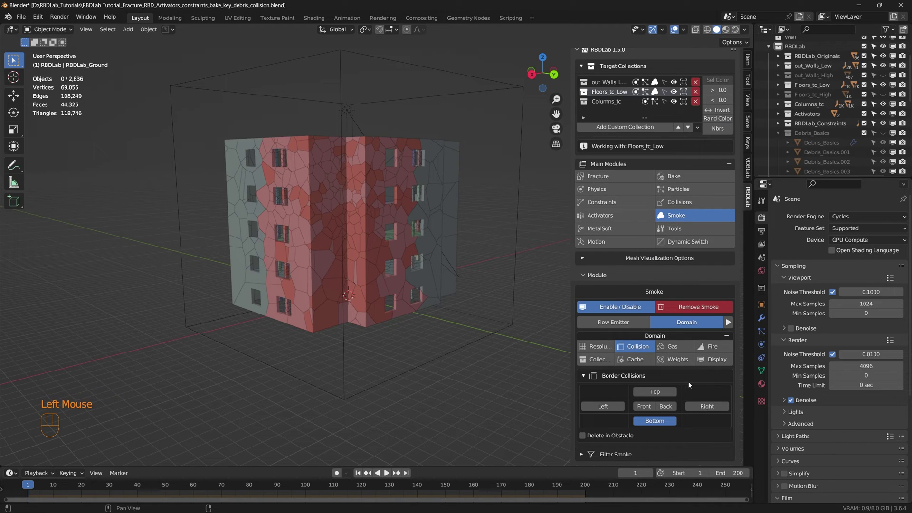
Review the domain's gas settings and cache path, then the floors emitter's smoke flow settings
click(684, 346)
scroll(down, 3)
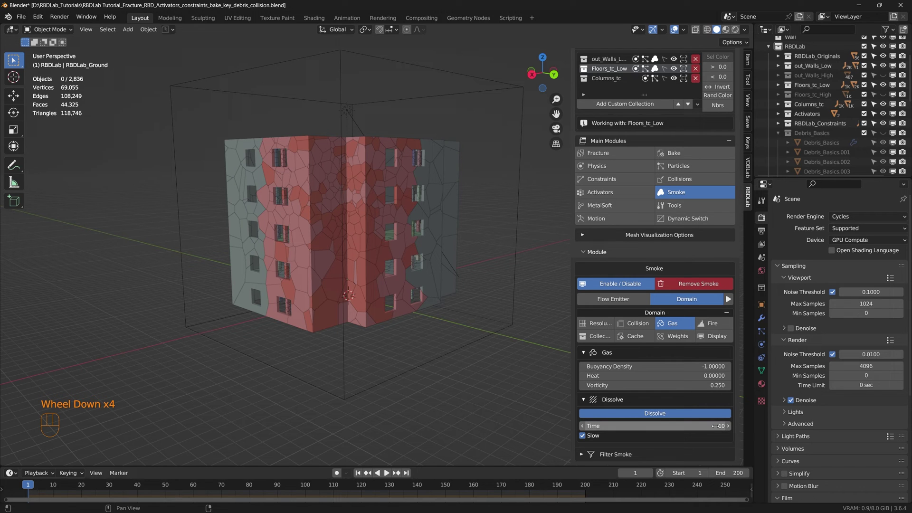
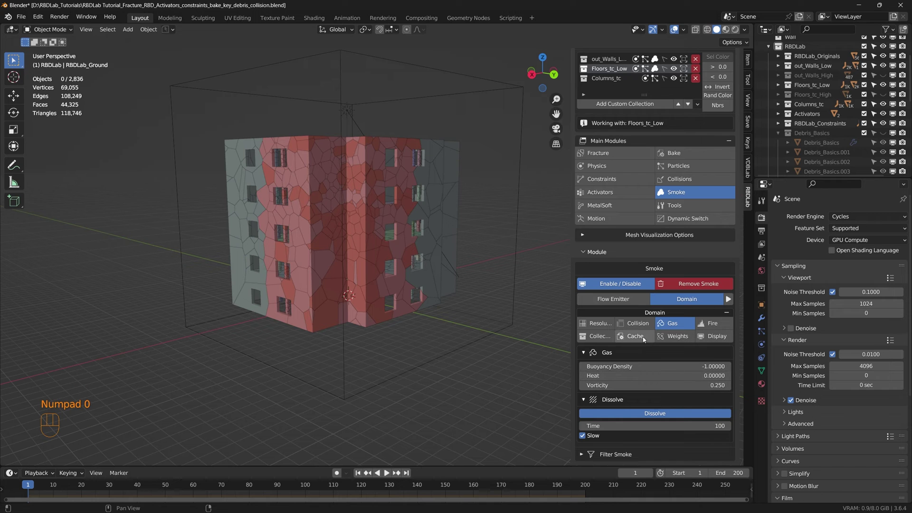
click(638, 340)
scroll(down, 3)
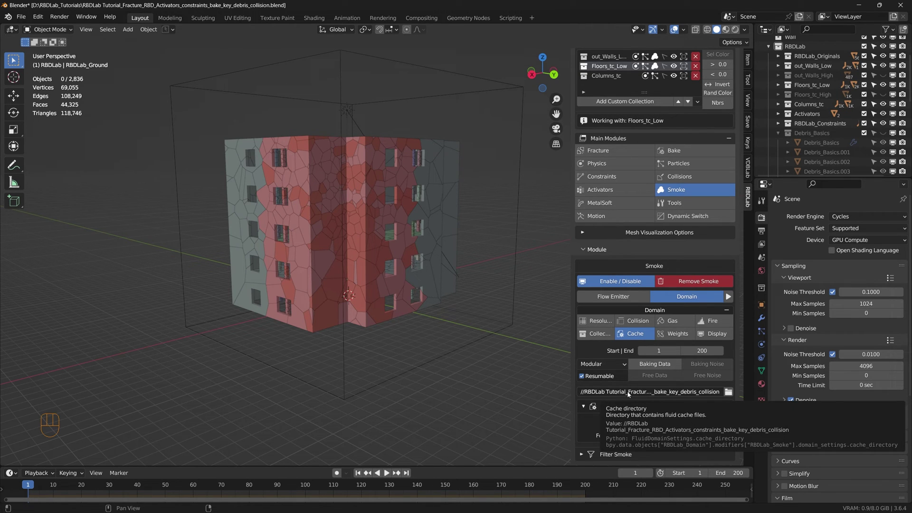
click(613, 300)
scroll(down, 3)
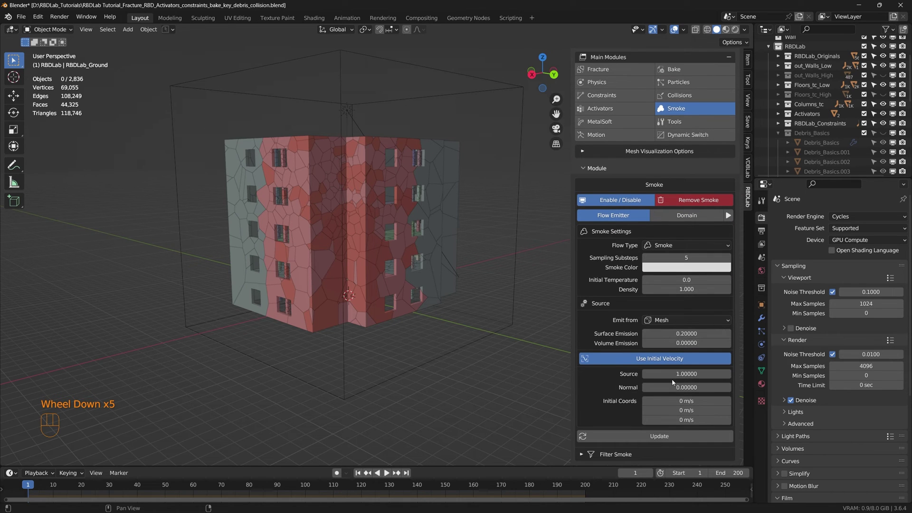
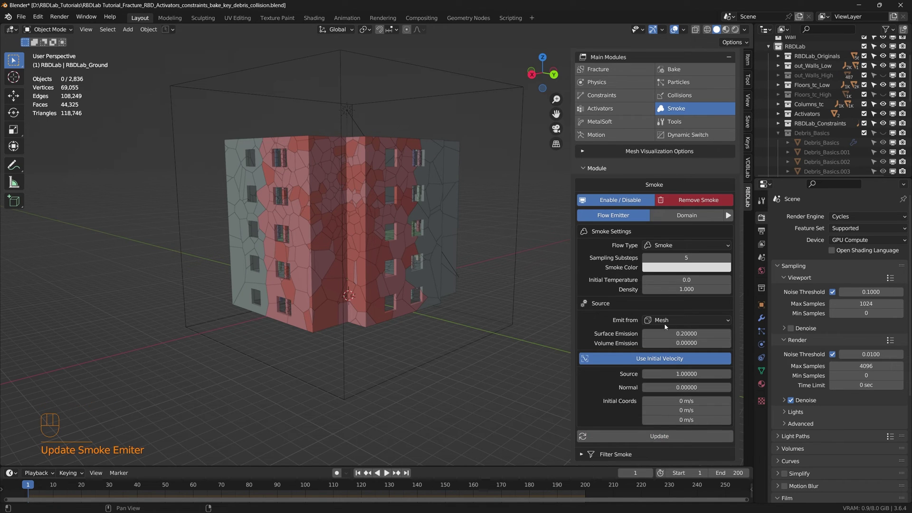
Bring Columns_tc into view as the working collection with From Mesh / From Particles emission options
scroll(up, 3)
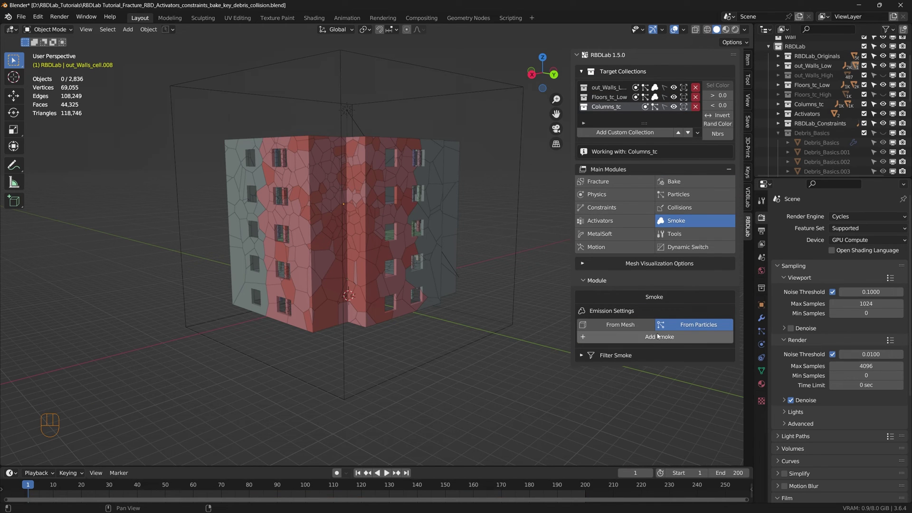
Add particle-driven smoke to Columns_tc and review the shared domain's modular cache for frames 1–200
click(662, 340)
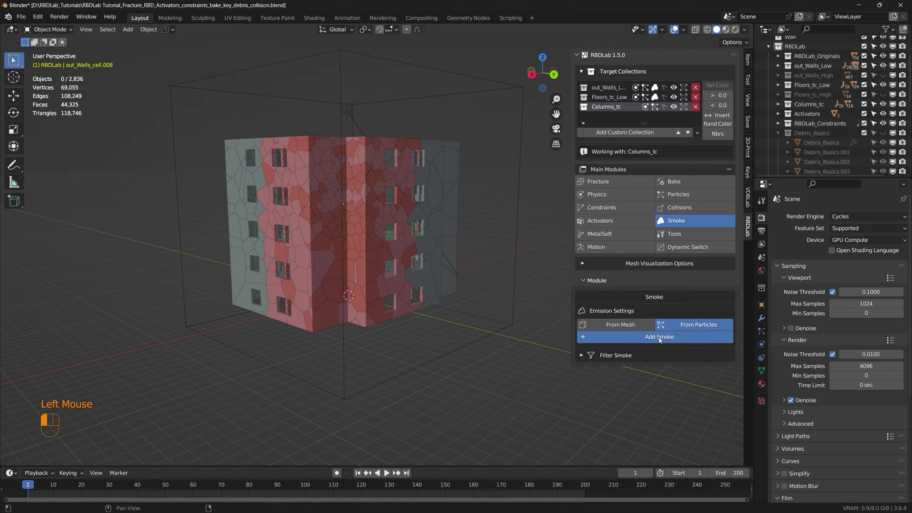
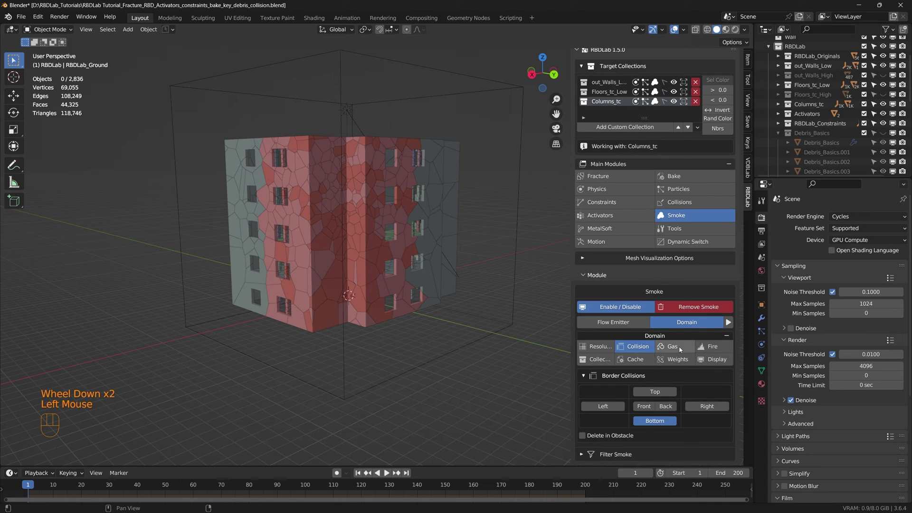
click(639, 363)
scroll(down, 3)
scroll(down, 3)
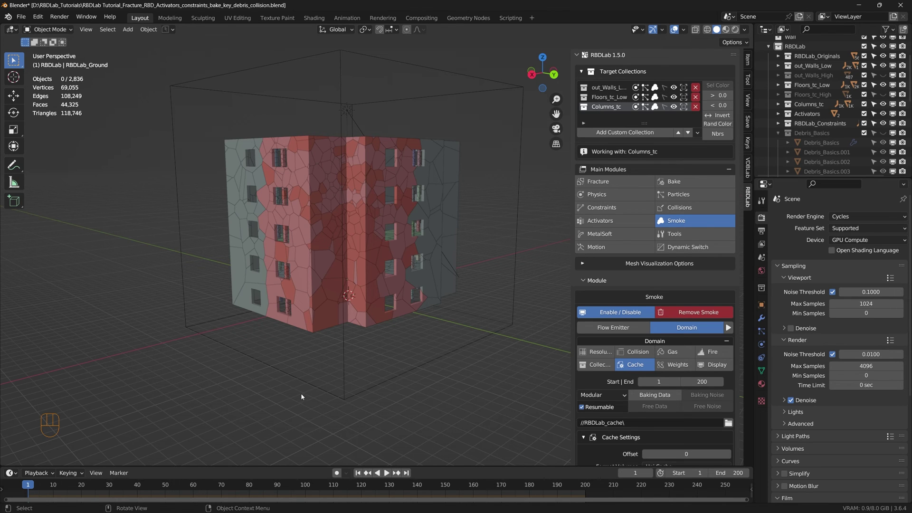
Select RBDLab_Domain in the viewport and review its gas, dissolve and Uni Cache volume settings
drag(355, 391, 358, 378)
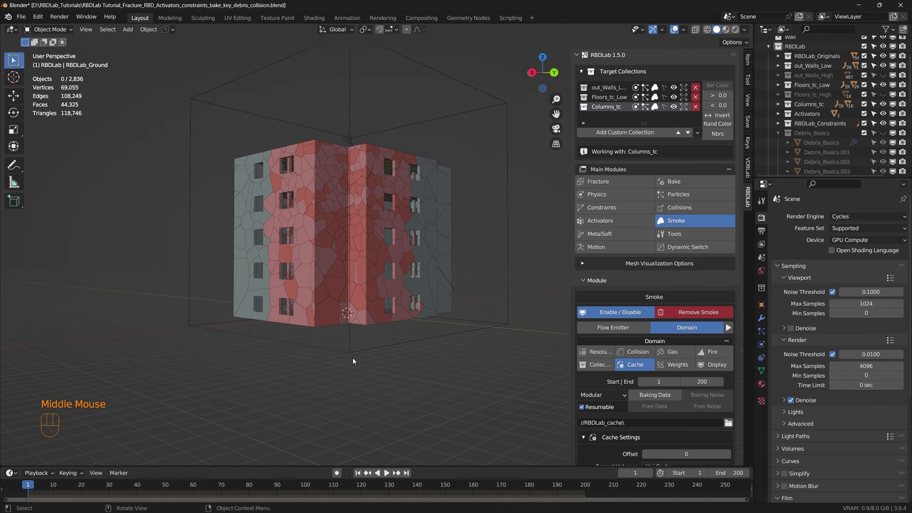
click(355, 350)
drag(358, 346, 628, 78)
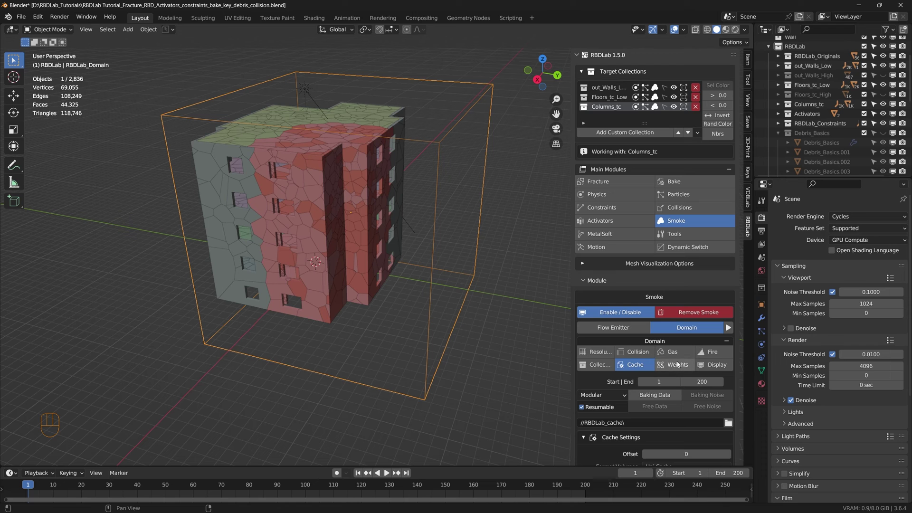
drag(684, 356, 690, 414)
scroll(down, 3)
click(641, 341)
scroll(down, 3)
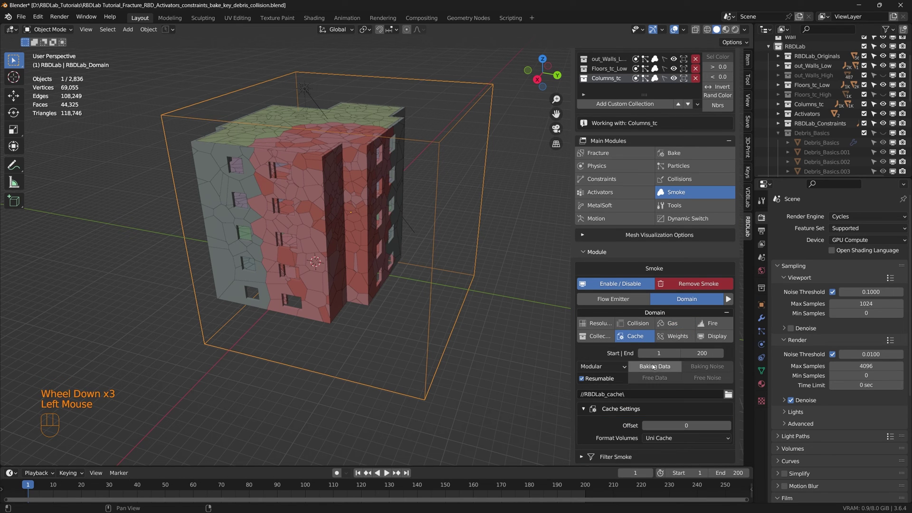
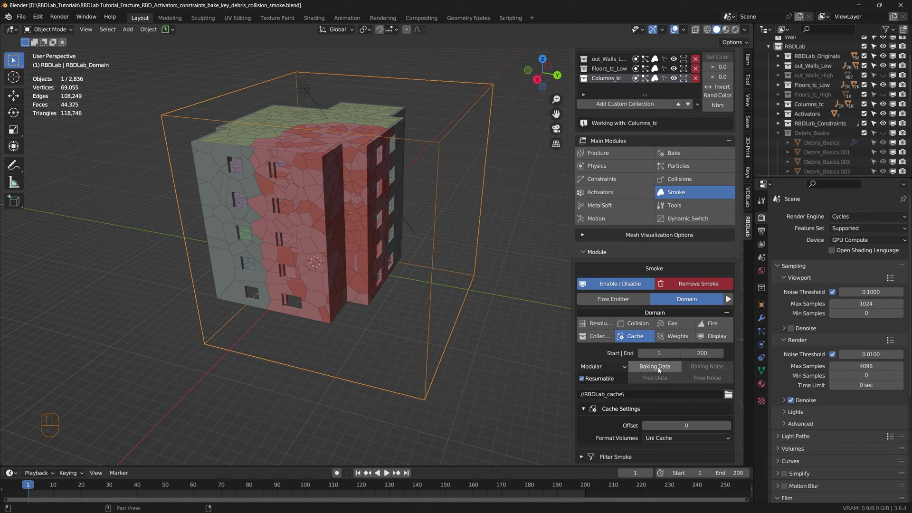
Start Baking Data for the smoke simulation and play back the rendered collapse animation
drag(661, 370, 447, 378)
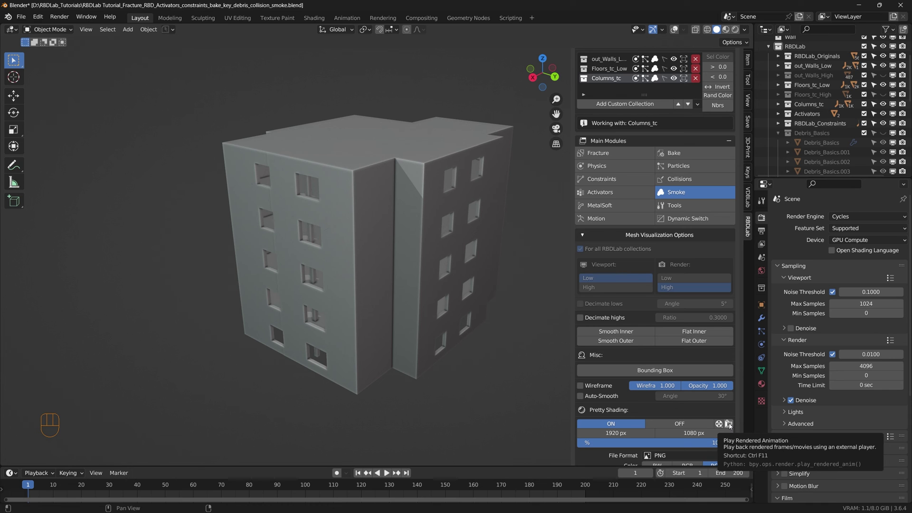
click(732, 427)
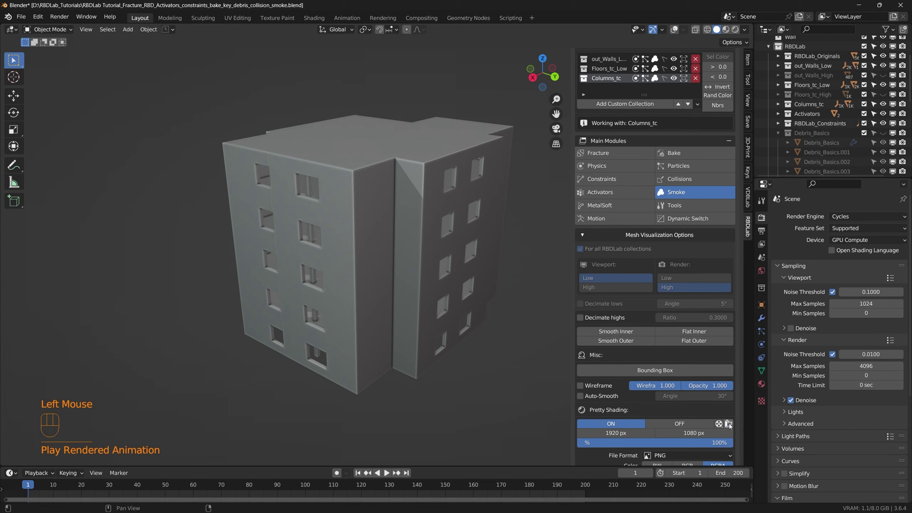
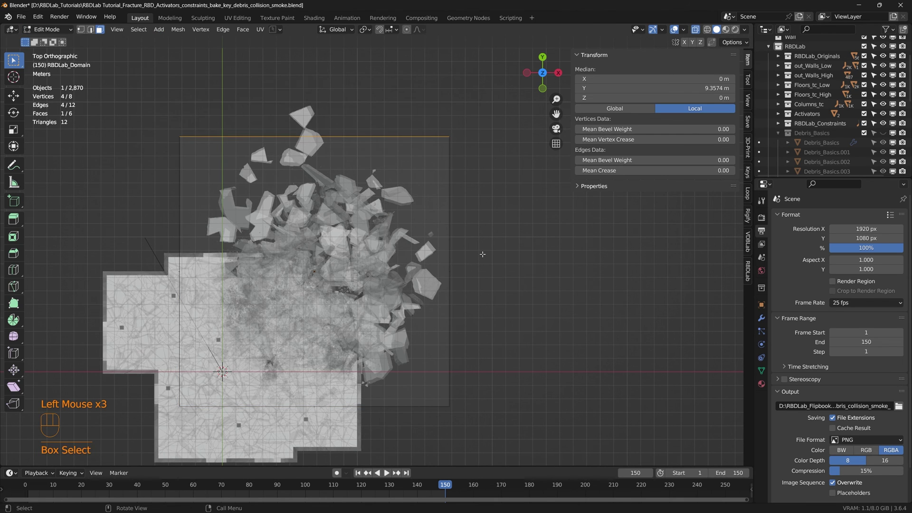
Stretch the domain's top edge outward to enclose the debris at frame 150 and apply its scale
key(g)
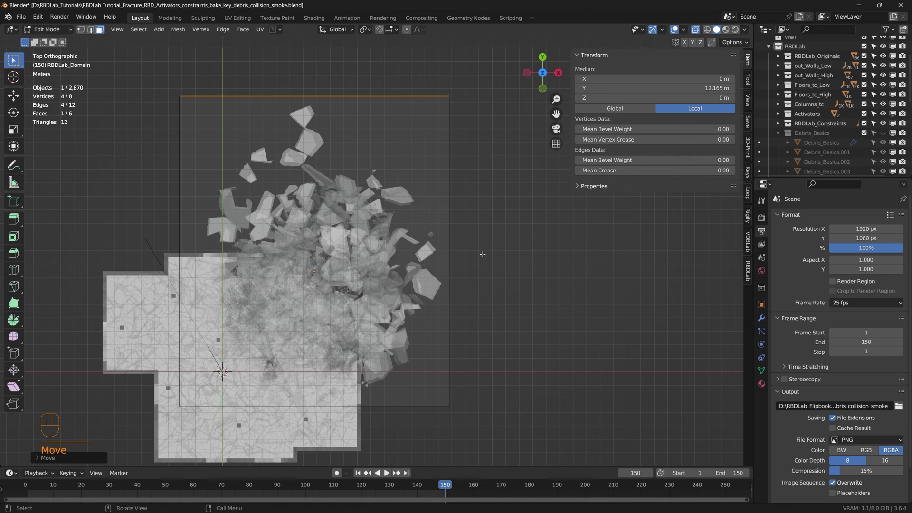
drag(48, 30, 434, 301)
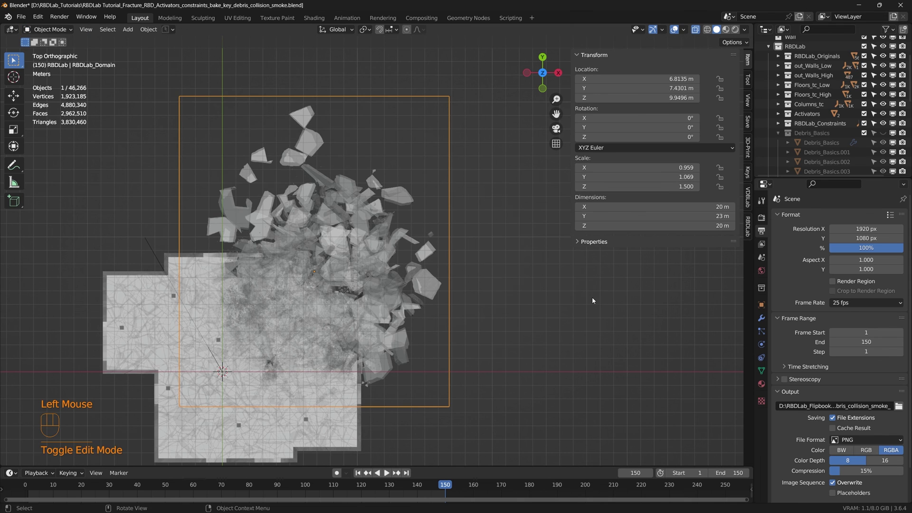
key(ctrl+a)
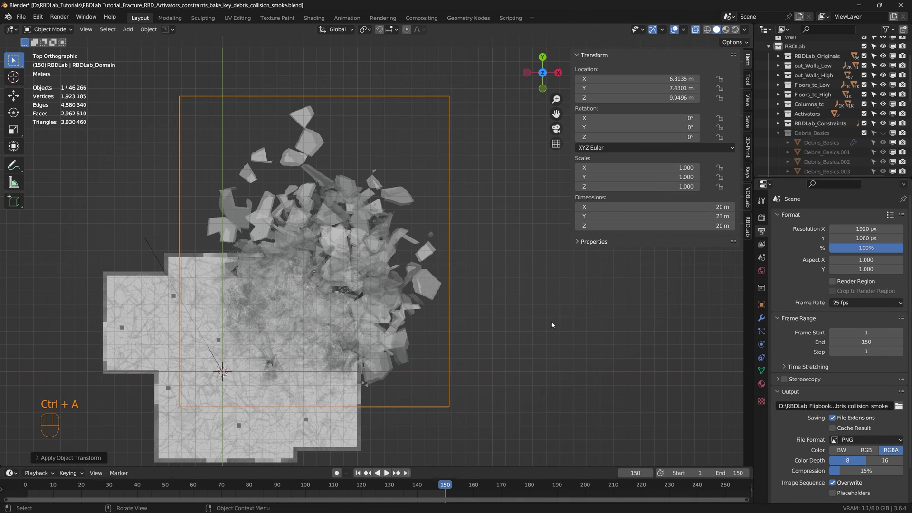
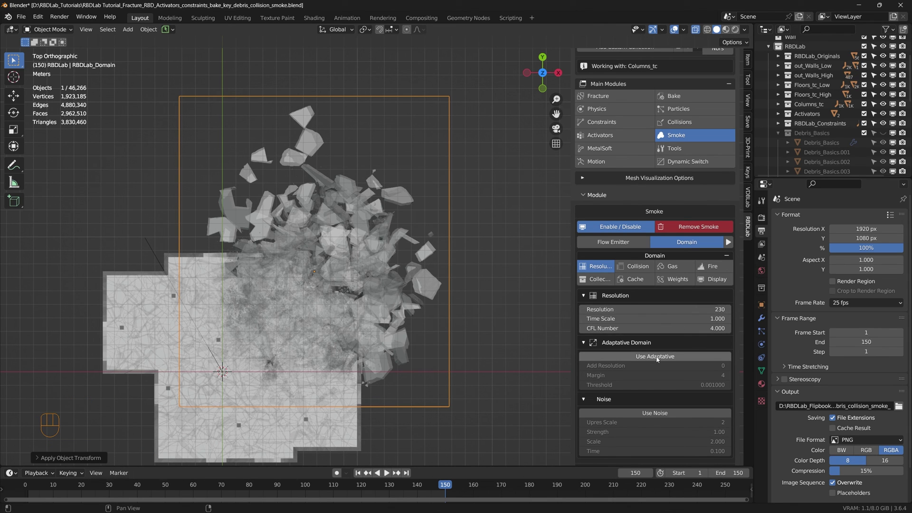
Enable Use Adaptative on the smoke domain, resolution 230
click(660, 360)
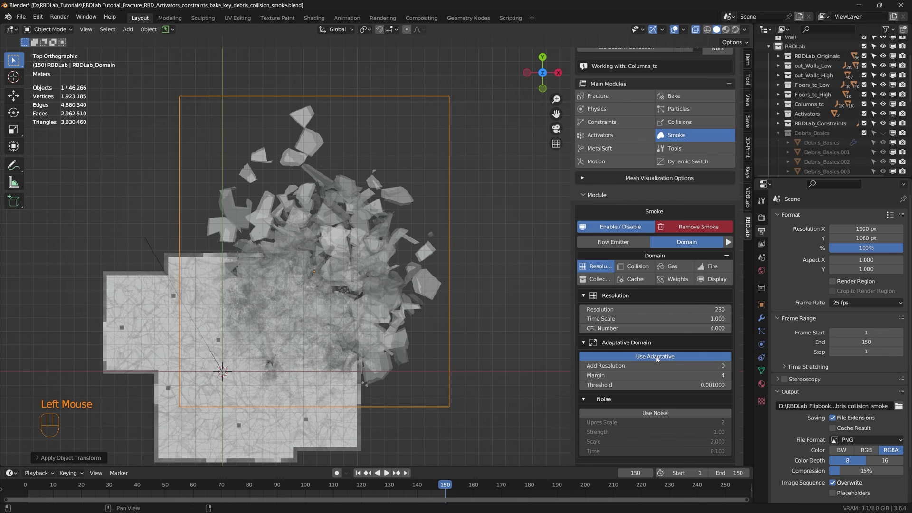
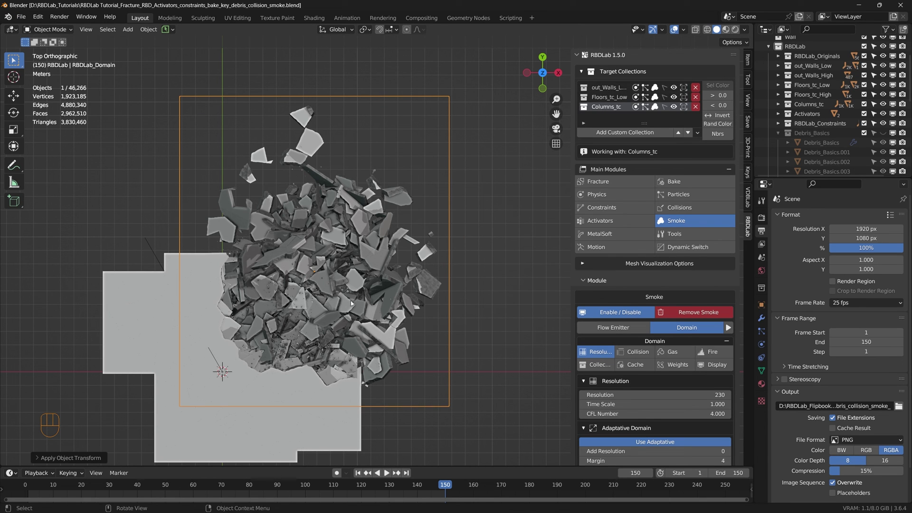
Set the domain cache End frame to 150
scroll(down, 3)
scroll(down, 3)
drag(637, 266, 666, 353)
scroll(down, 3)
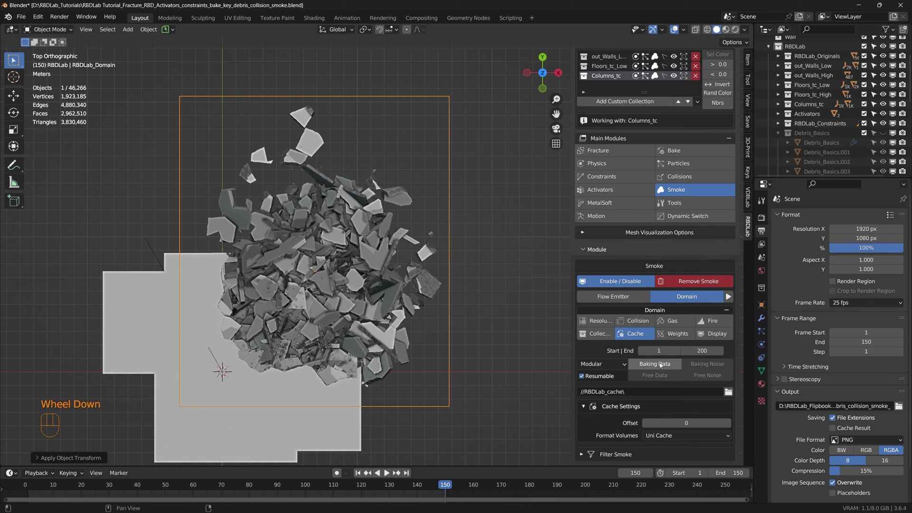
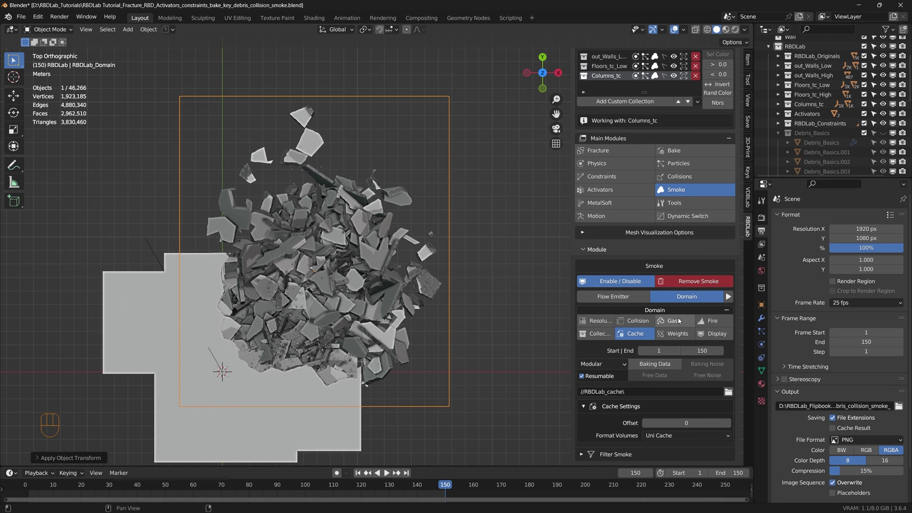
Review the domain's gas/dissolve, border collision and resolution settings
drag(681, 321, 684, 422)
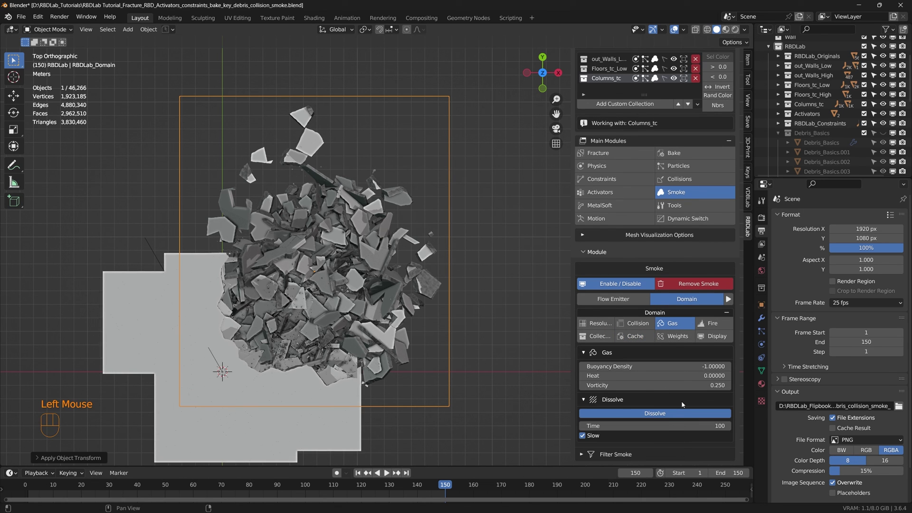
click(636, 326)
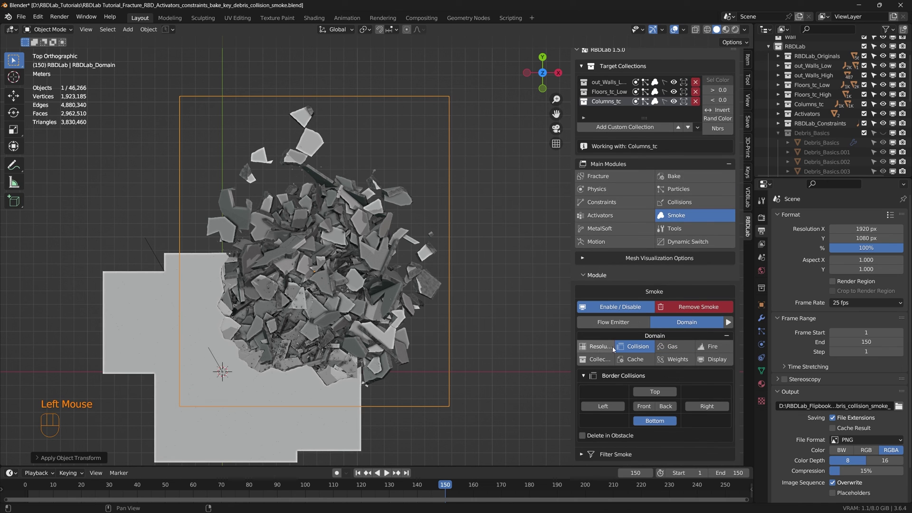
drag(606, 348, 674, 368)
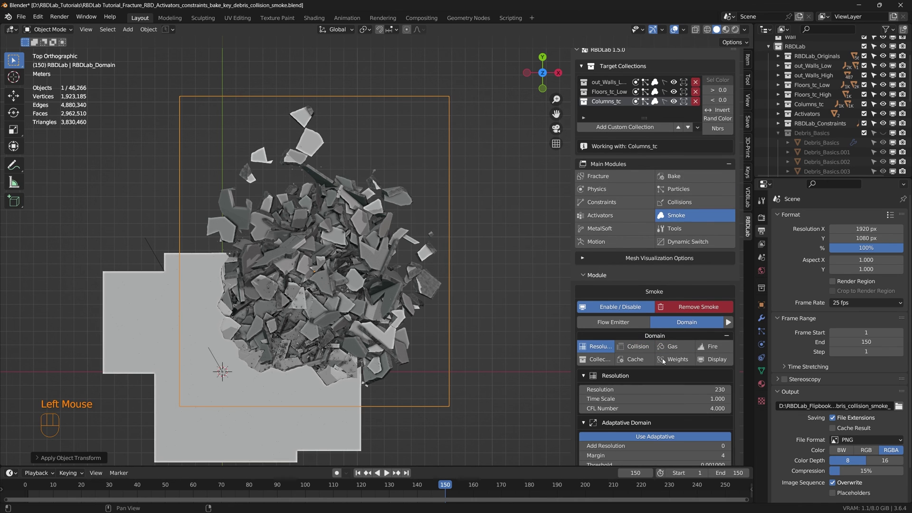